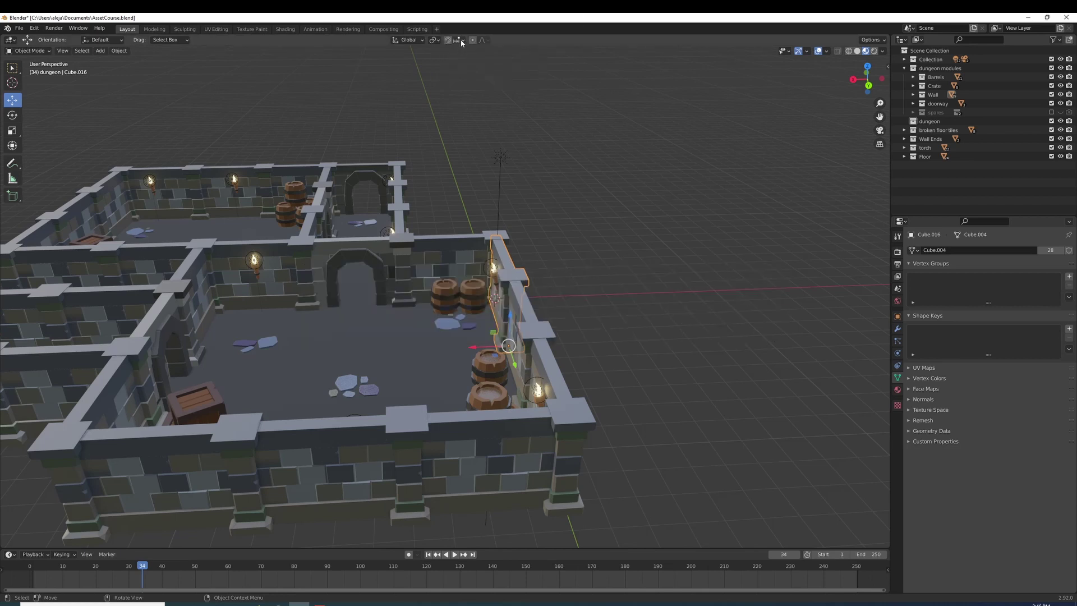
- Toggle the snapping magnet repeatedly with Shift+Tab, leaving increment snapping on for the wall piece
{"action": "left_click", "coordinate": [467, 44]}
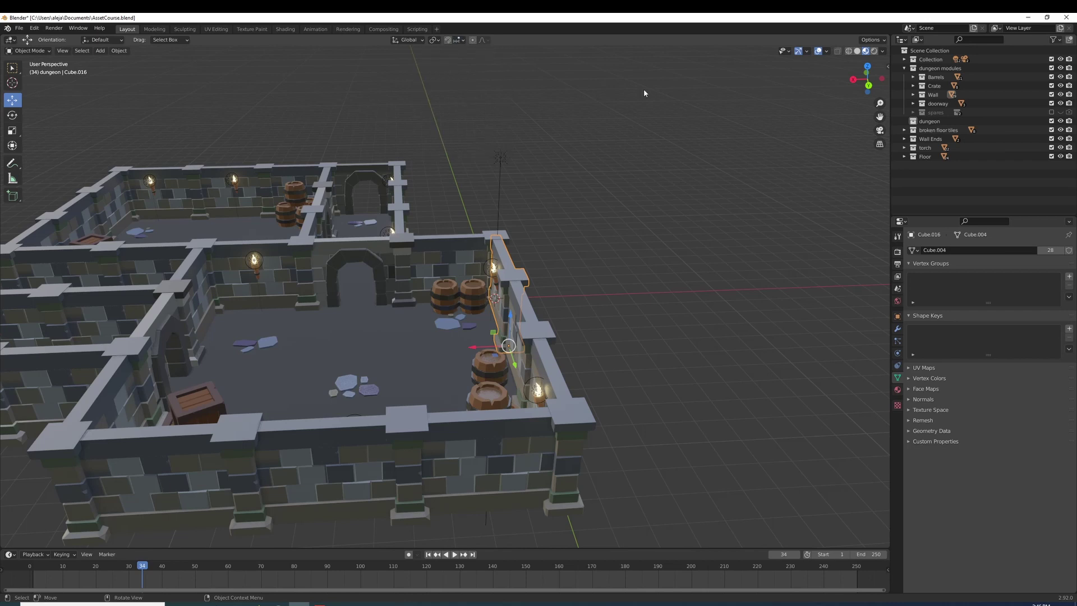
{"action": "key", "text": "shift+Tab"}
{"action": "key", "text": "shift+Tab"}
{"action": "key", "text": "shift+Tab"}
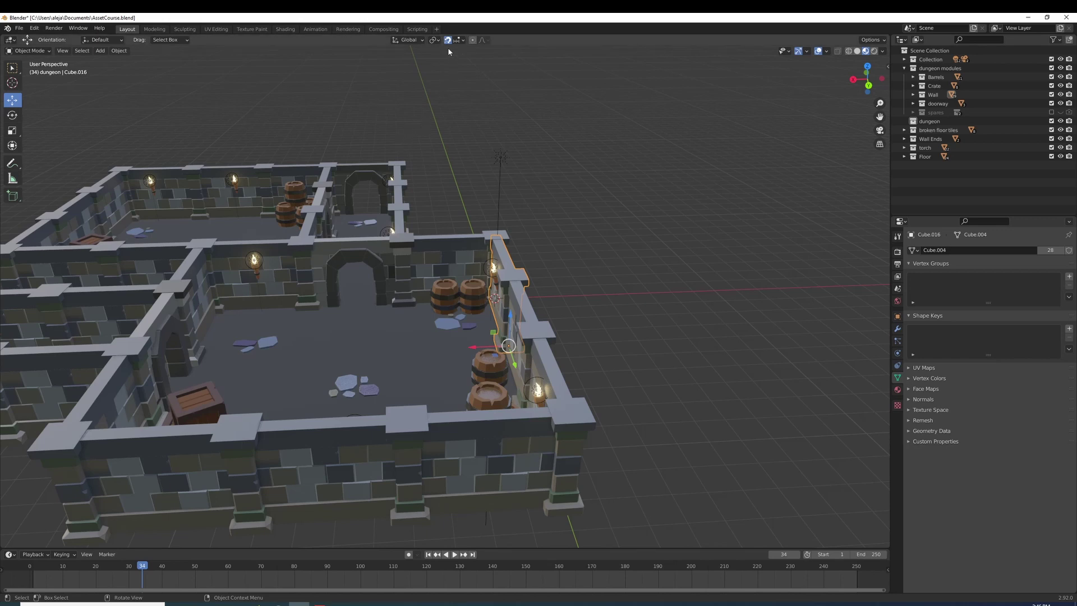
{"action": "key", "text": "shift+Tab"}
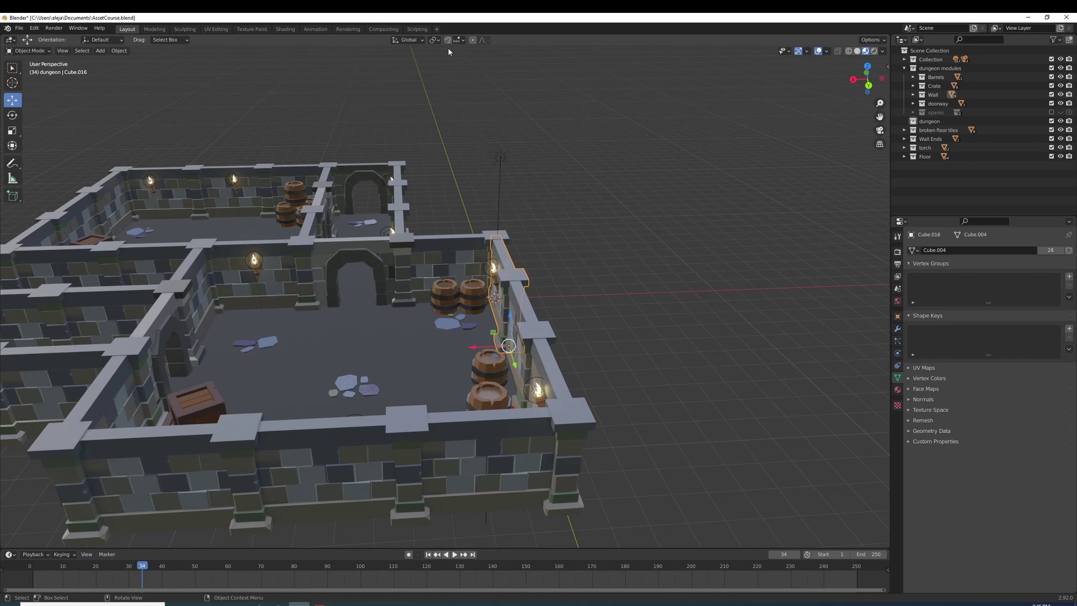
{"action": "key", "text": "shift+Tab"}
{"action": "key", "text": "shift+Tab"}
{"action": "key", "text": "shift+Tab"}
{"action": "left_click", "coordinate": [467, 43]}
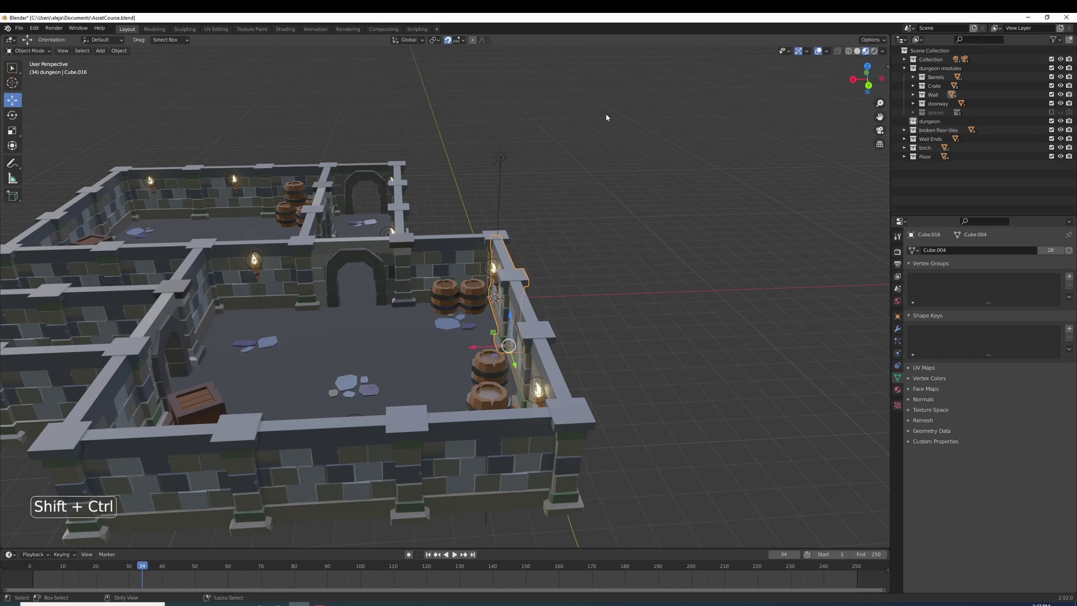
{"action": "key", "text": "ctrl+shift+Tab"}
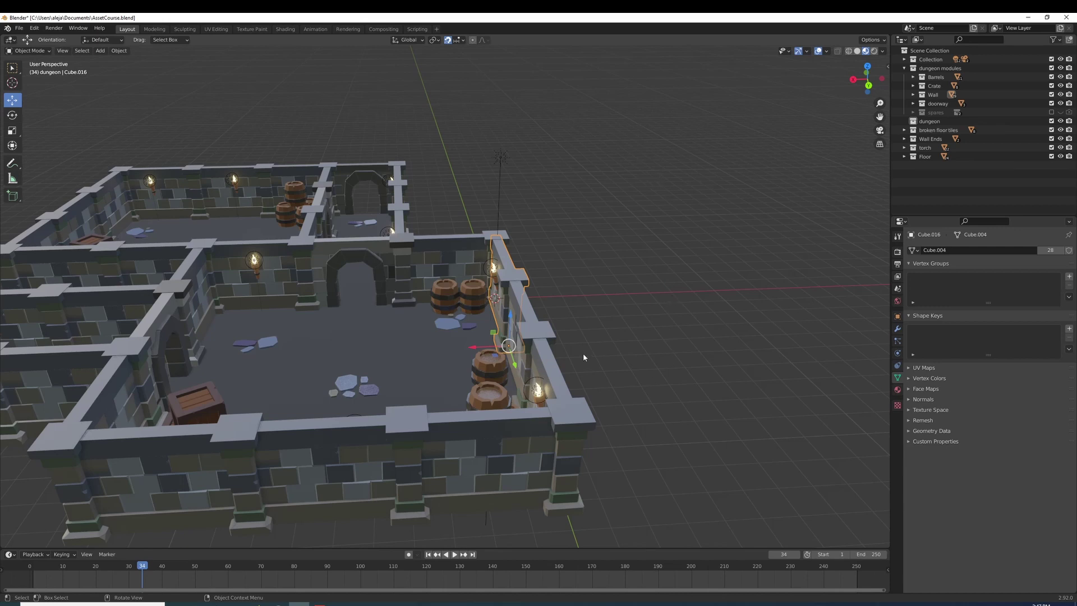
- From top view, move the wall pillar along X in snapped increments to align under the wall above
{"action": "scroll", "scroll_direction": "up", "scroll_amount": 3}
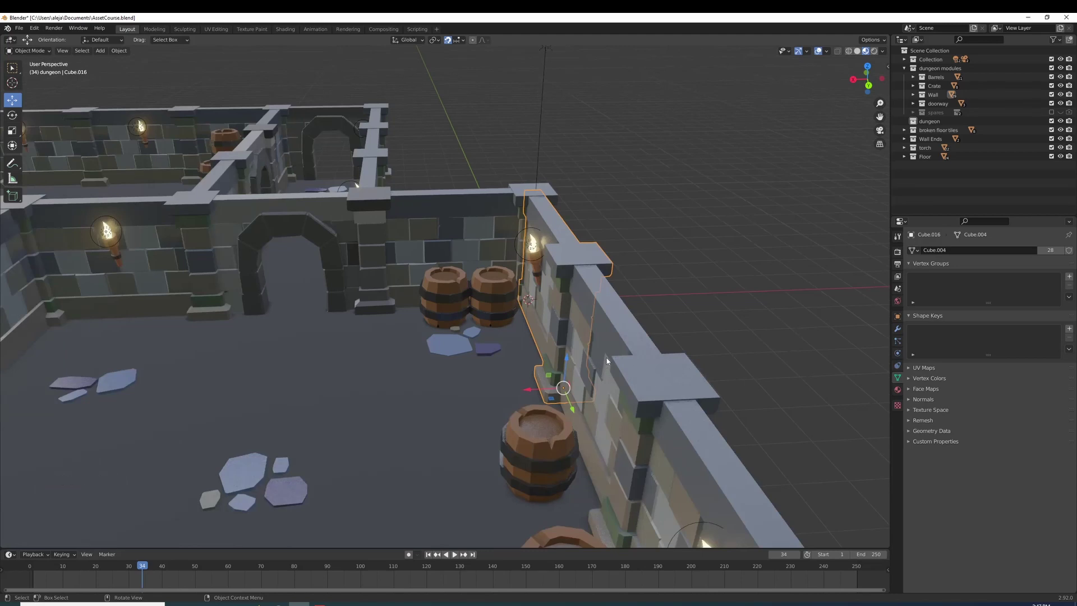
{"action": "key", "text": "KP_7"}
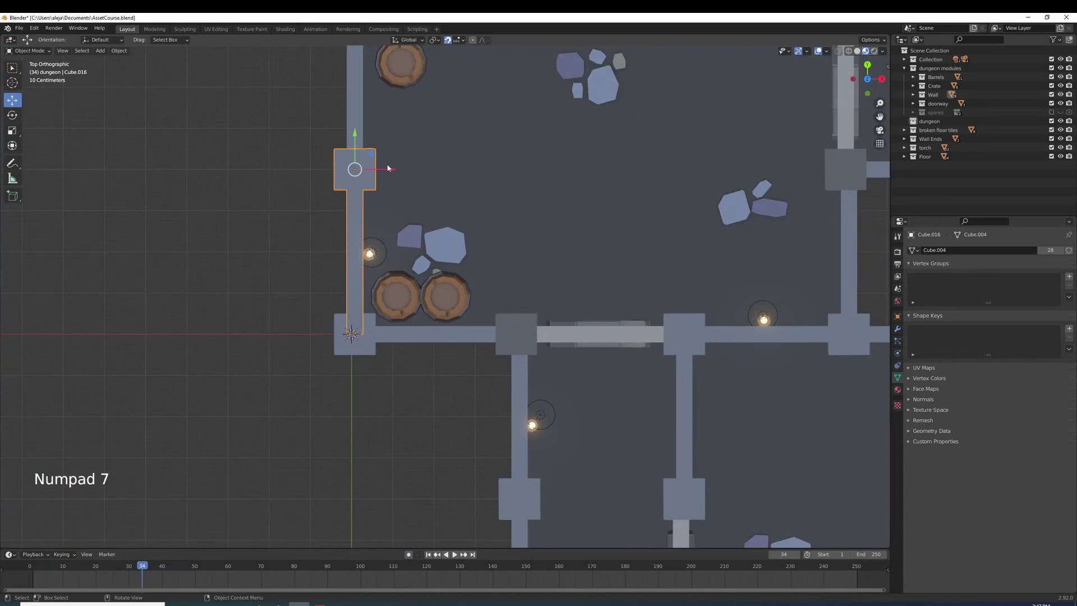
{"action": "left_click", "coordinate": [394, 173]}
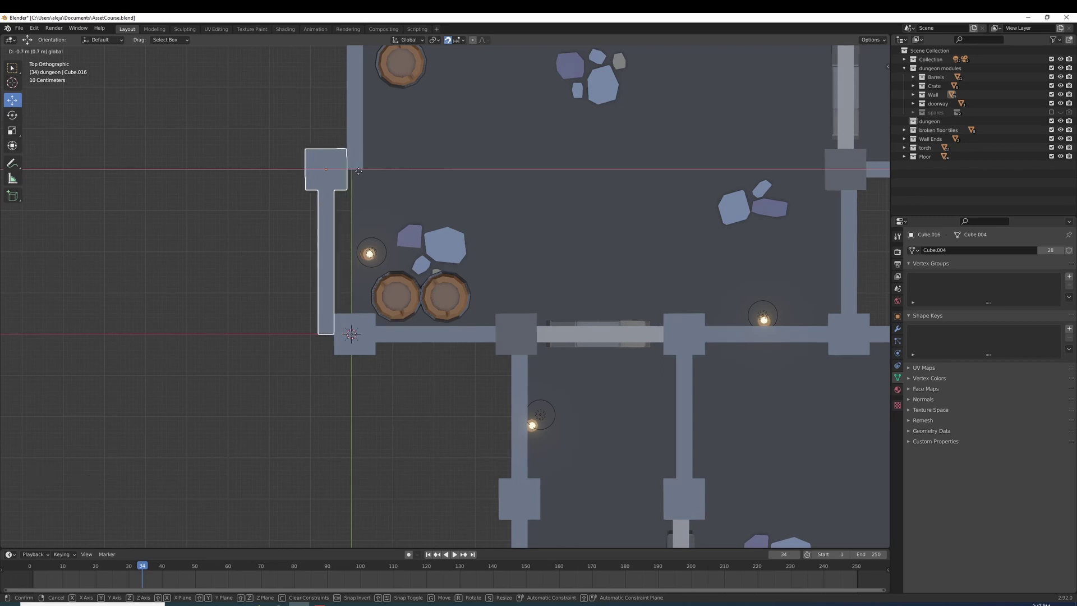
{"action": "scroll", "scroll_direction": "up", "scroll_amount": 3}
{"action": "middle_click", "coordinate": [364, 180]}
{"action": "scroll", "scroll_direction": "up", "scroll_amount": 3}
{"action": "middle_click", "coordinate": [693, 228]}
{"action": "left_click", "coordinate": [593, 197]}
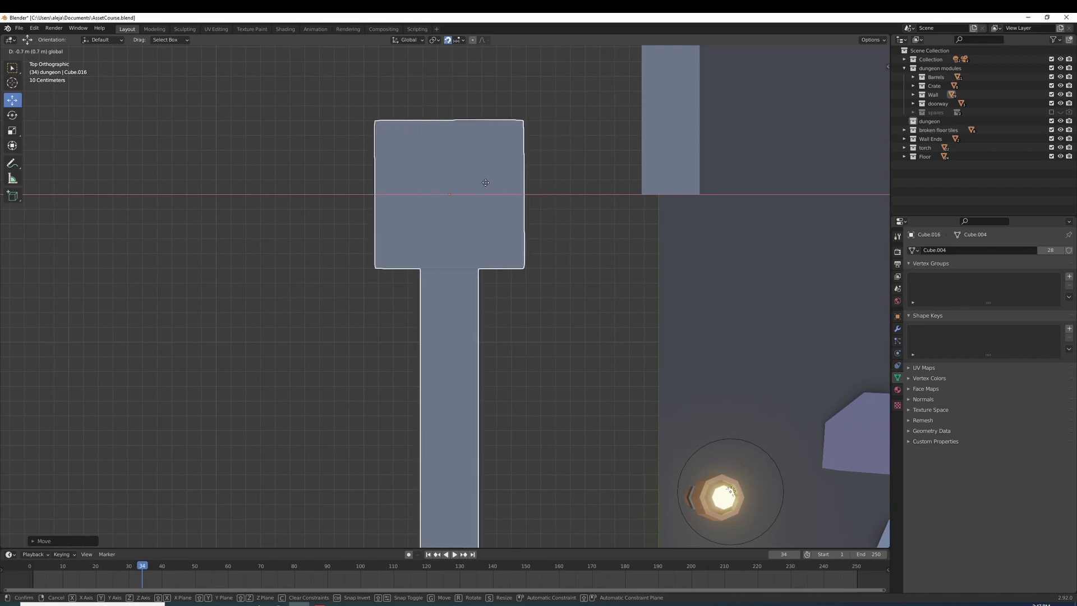
{"action": "left_click", "coordinate": [469, 197]}
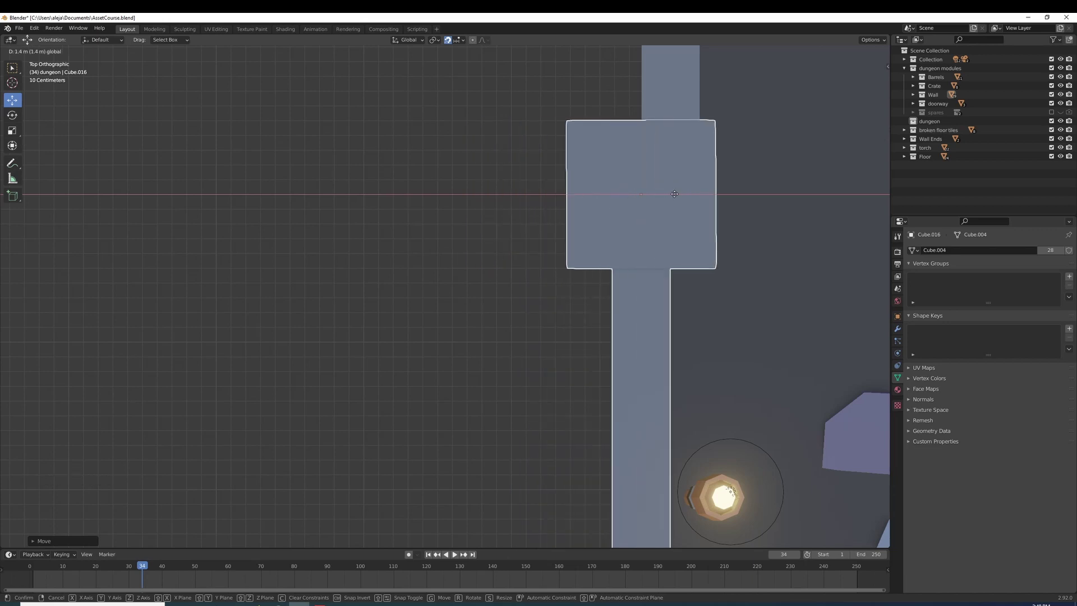
- Set Snap To to Vertex and snap the pillar edge against the wall's corner vertex
{"action": "key", "text": "ctrl+shift+Tab"}
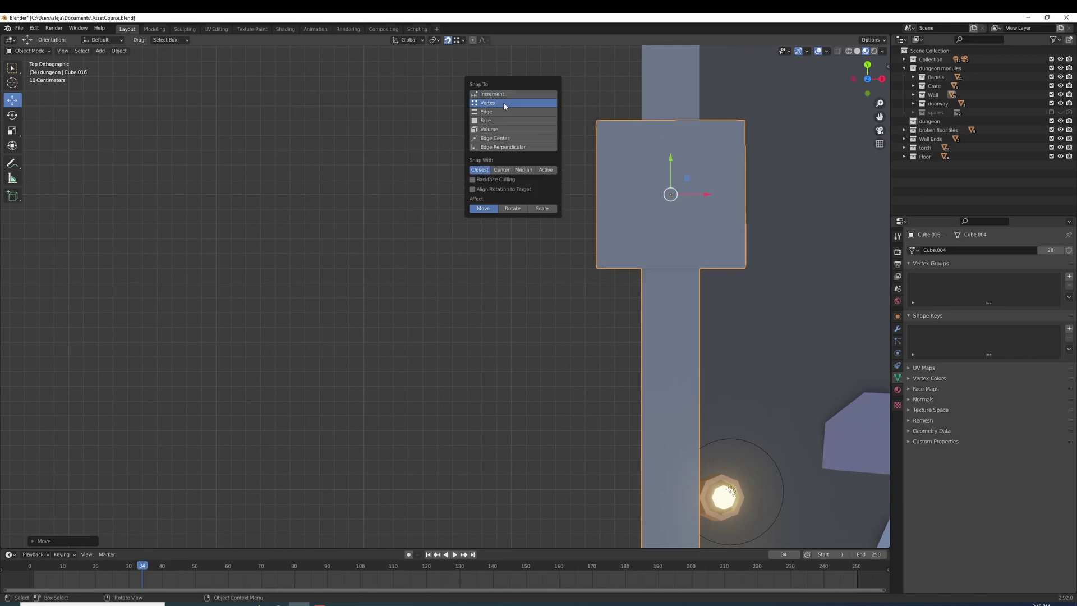
{"action": "left_click", "coordinate": [507, 107]}
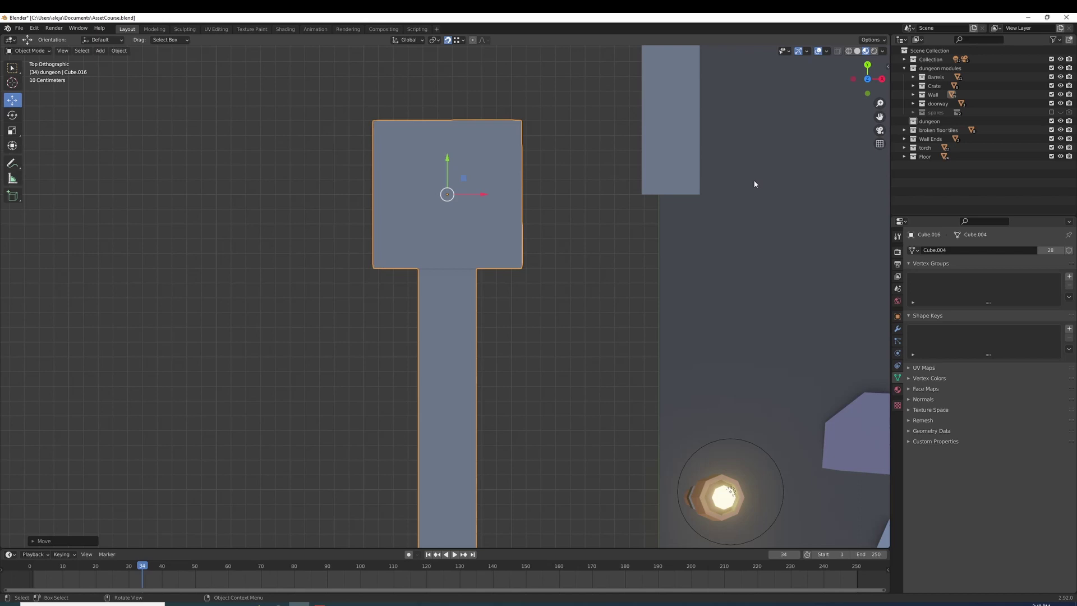
{"action": "left_click", "coordinate": [489, 199]}
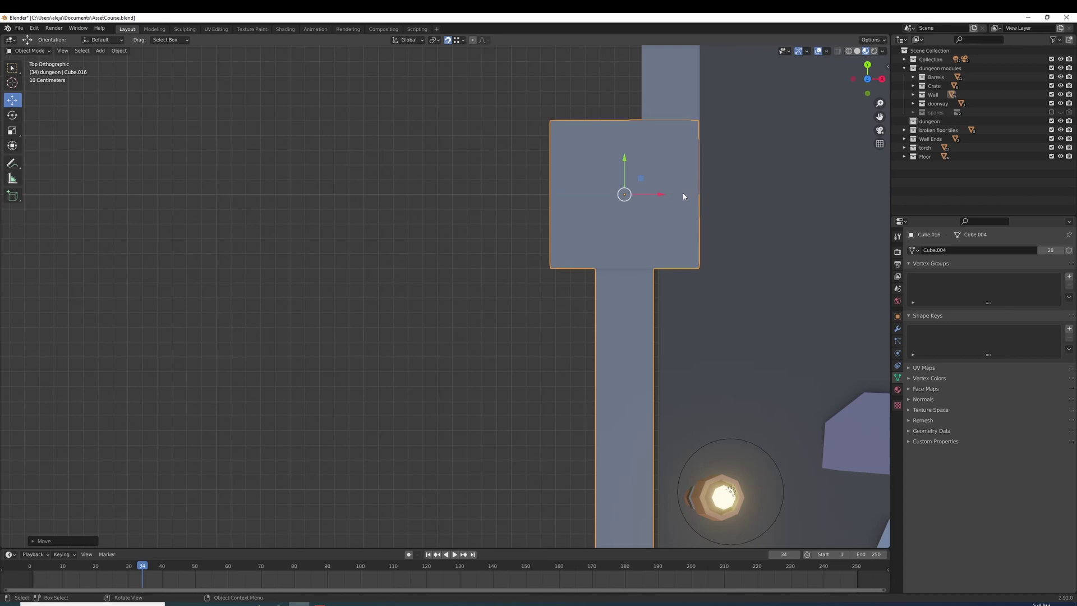
{"action": "left_click", "coordinate": [663, 196]}
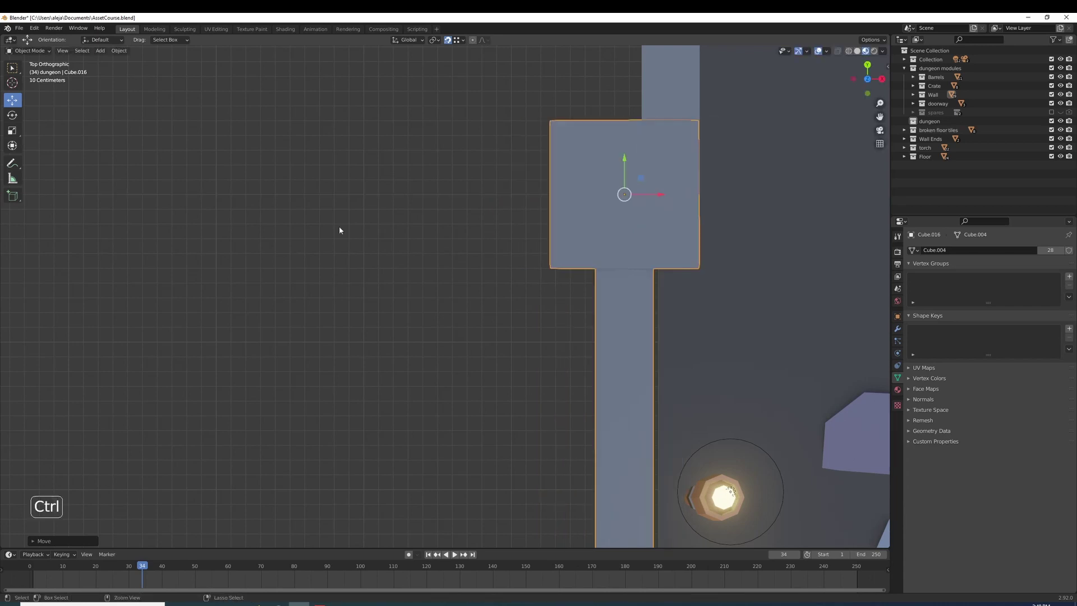
{"action": "key", "text": "ctrl+shift+Tab"}
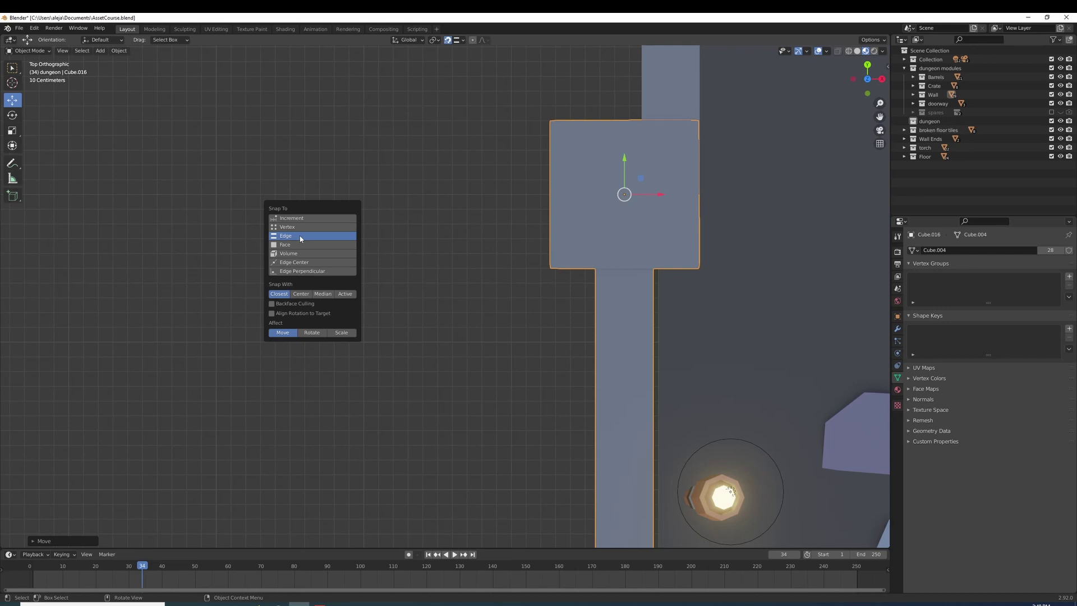
- Center the pillar under the upper wall strip and switch the snapping magnet off
{"action": "key", "text": "ctrl+shift+Tab"}
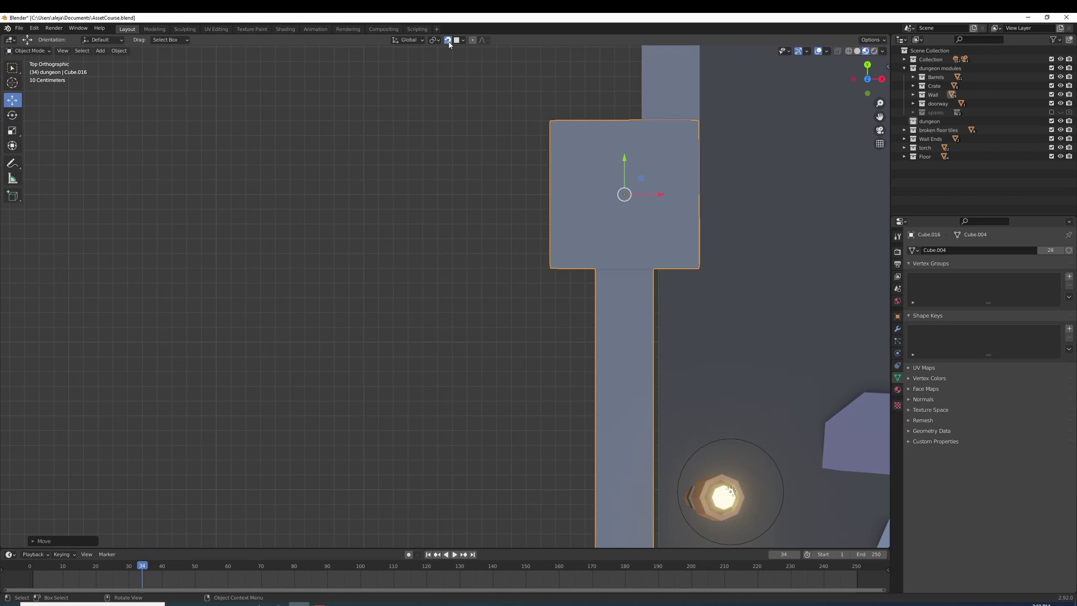
{"action": "left_click", "coordinate": [453, 45]}
{"action": "left_click", "coordinate": [662, 195]}
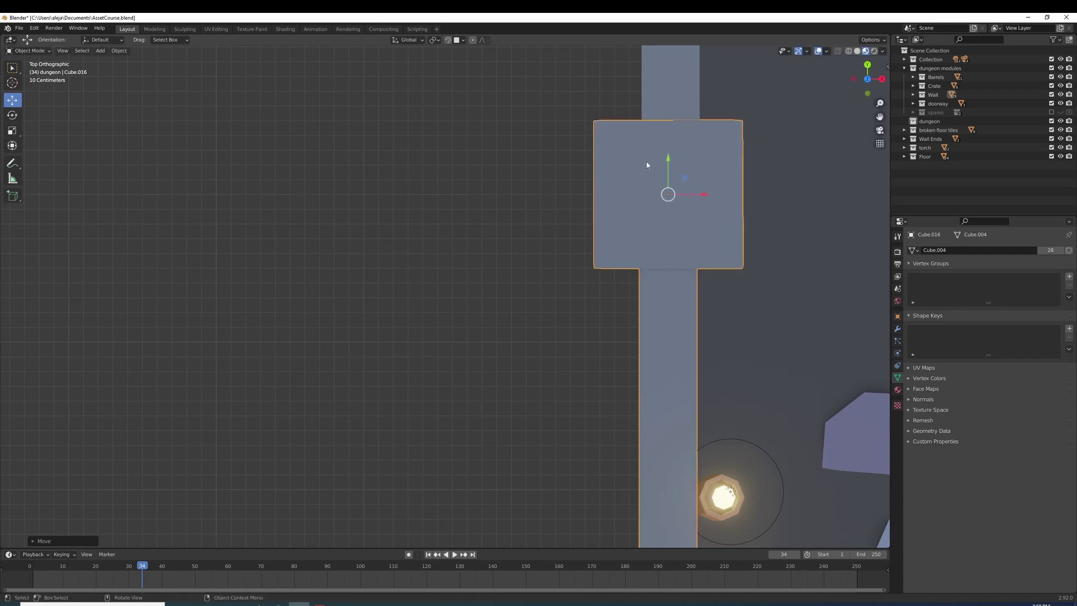
{"action": "left_click", "coordinate": [465, 43]}
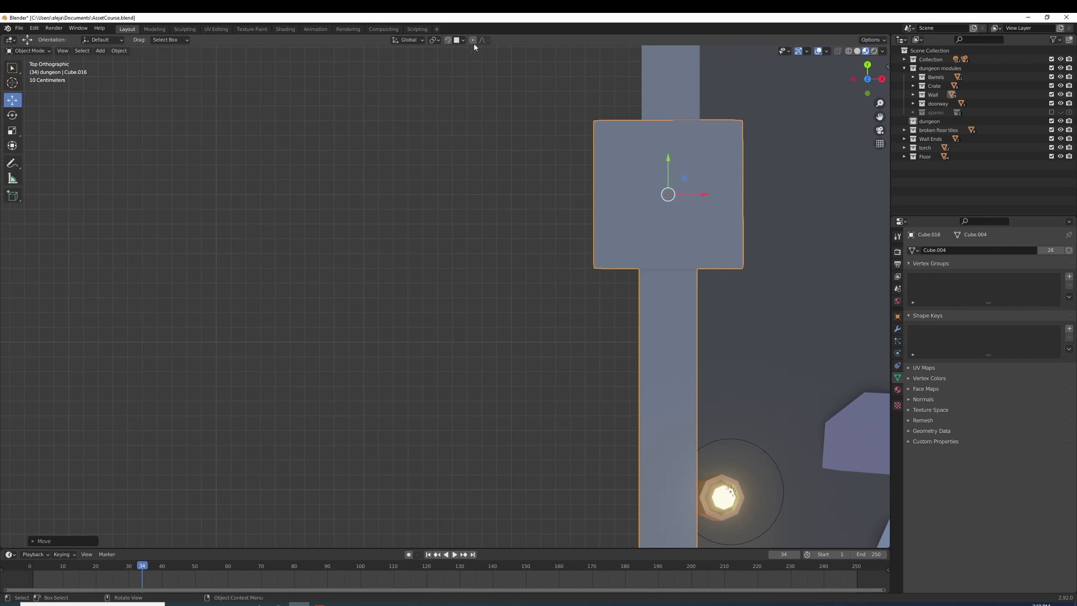
- Enable proportional editing with O and set its falloff shape to Sphere
{"action": "left_click", "coordinate": [482, 48]}
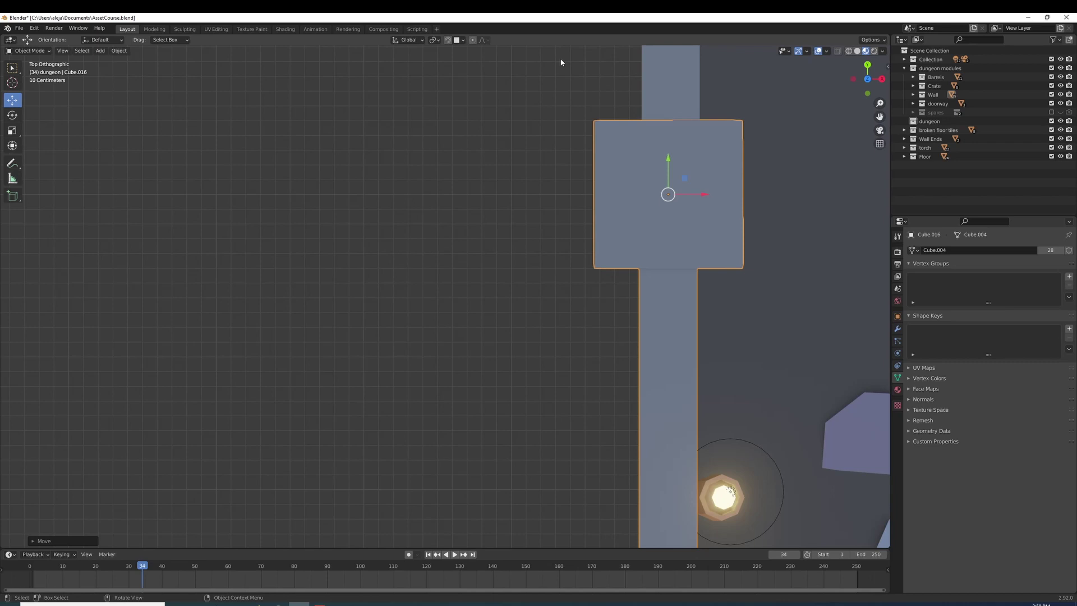
{"action": "key", "text": "o"}
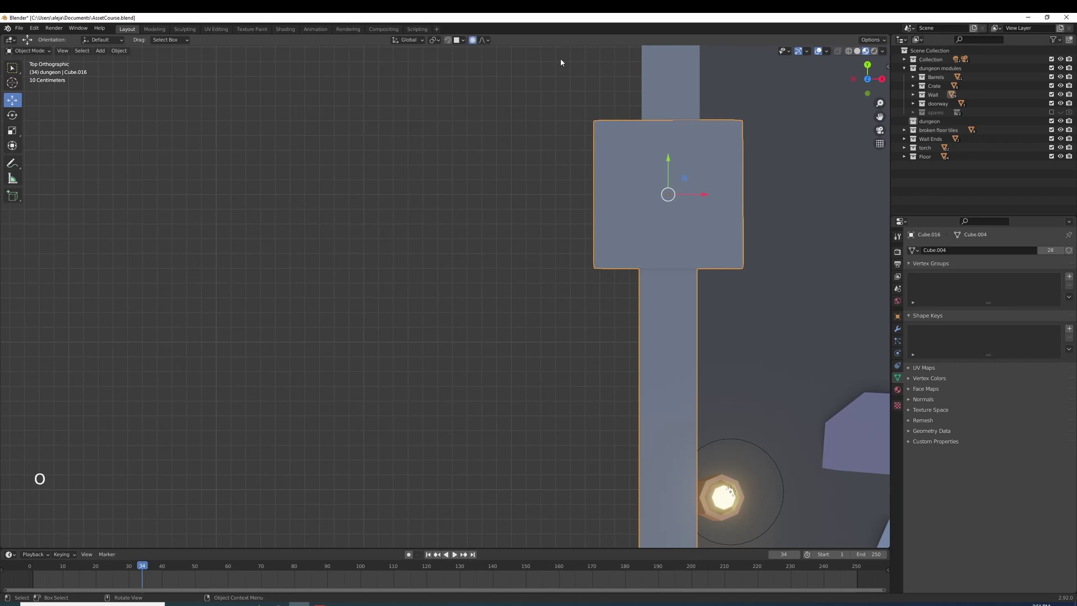
{"action": "key", "text": "o"}
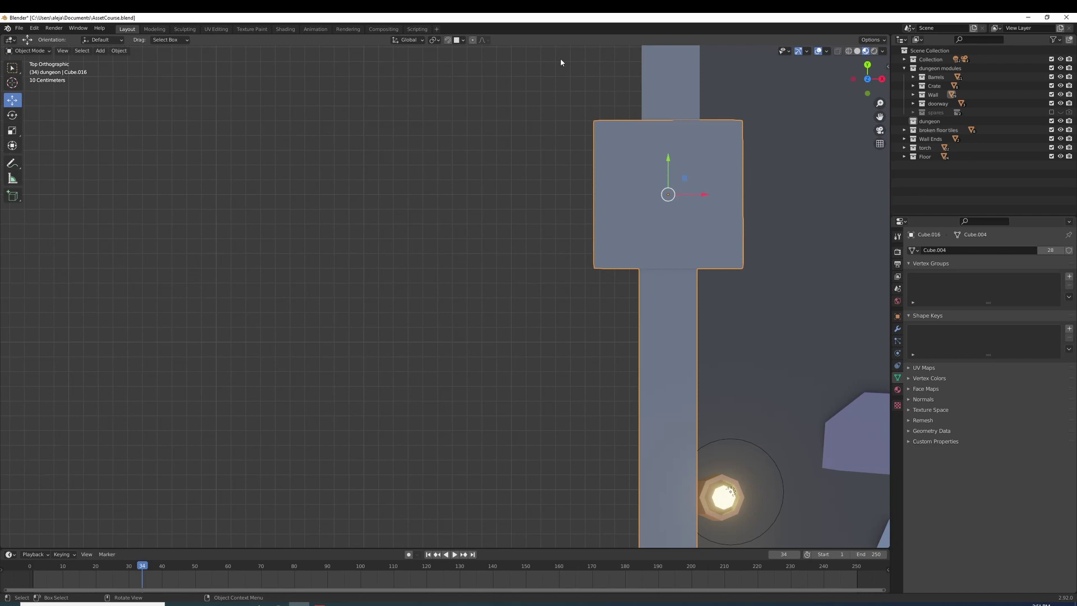
{"action": "key", "text": "o"}
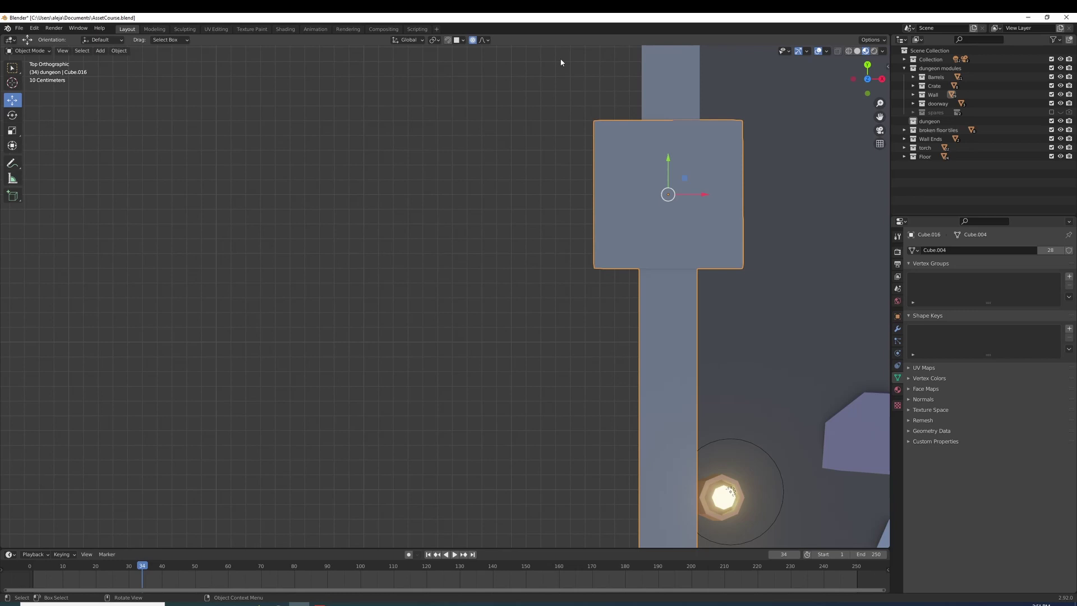
{"action": "key", "text": "shift+o"}
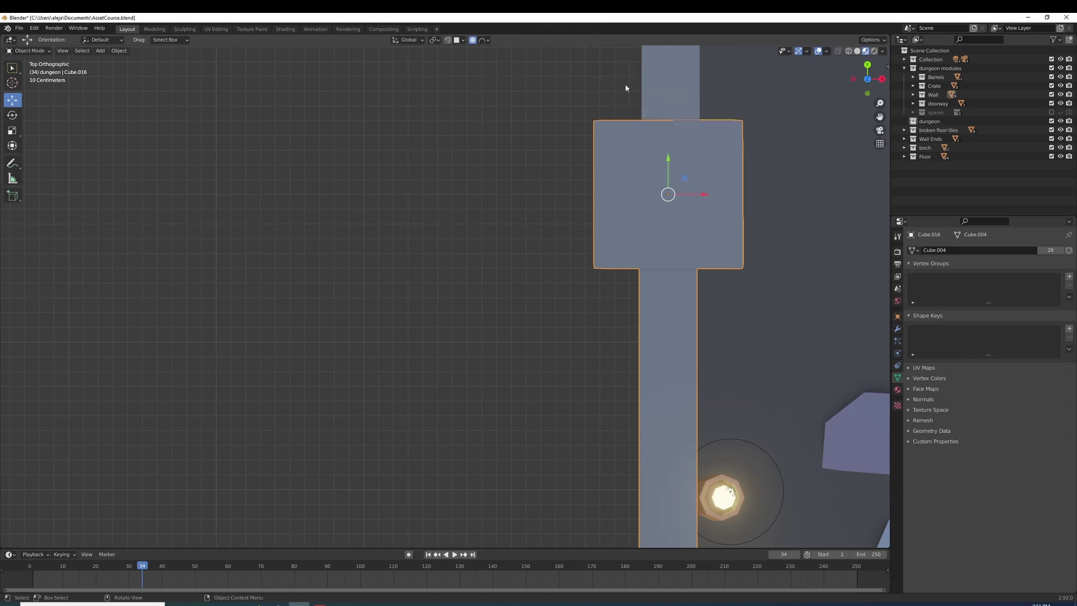
- Orbit and zoom out from the wall piece to frame the dungeon room with barrels and torches
{"action": "middle_click", "coordinate": [746, 377]}
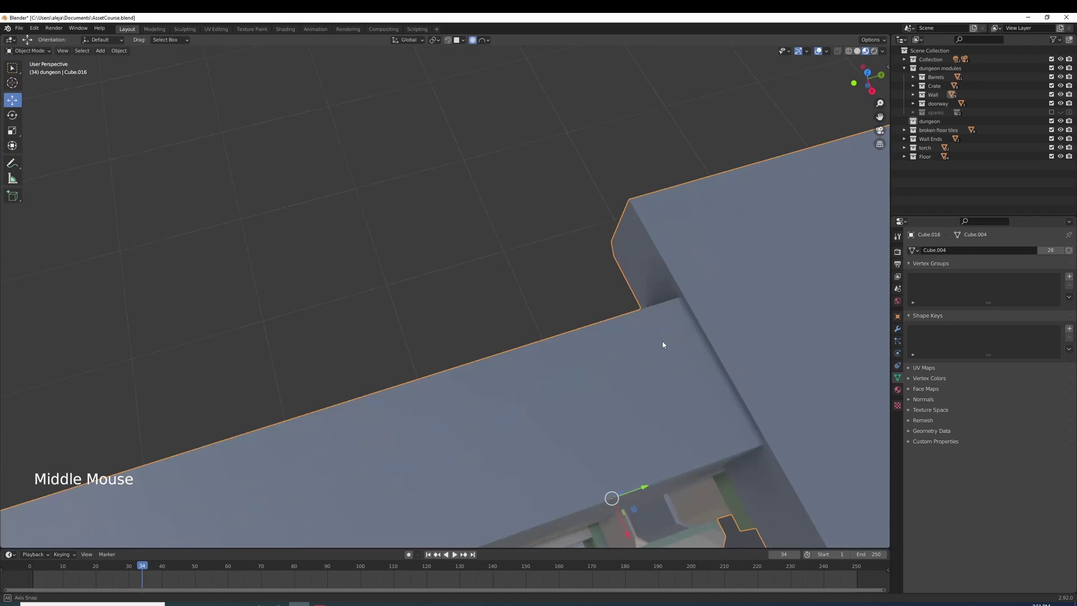
{"action": "scroll", "scroll_direction": "up", "scroll_amount": 3}
{"action": "scroll", "scroll_direction": "down", "scroll_amount": 3}
{"action": "middle_click", "coordinate": [549, 476]}
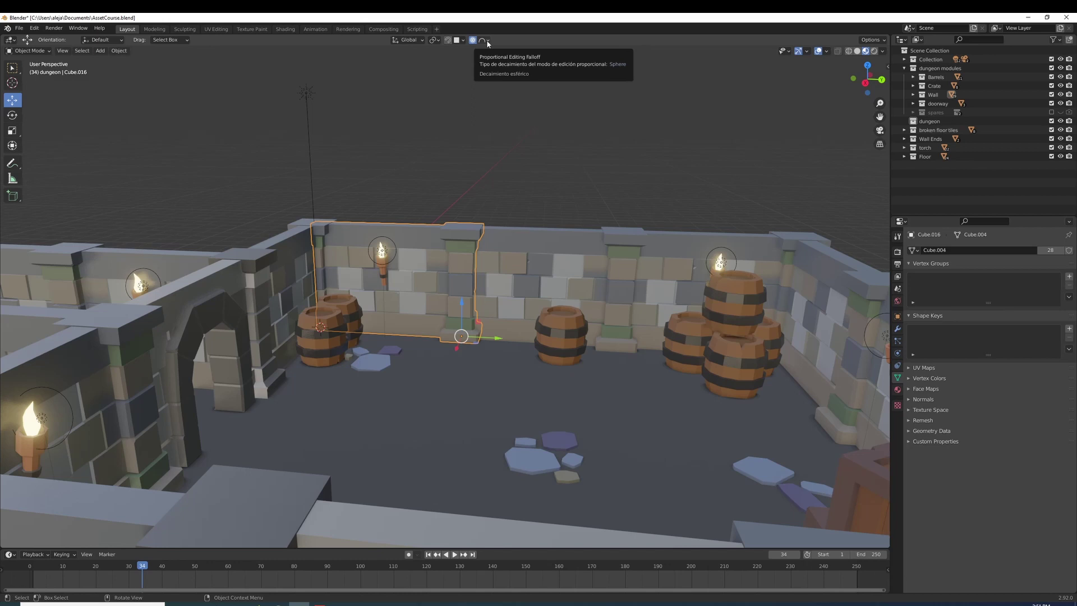
{"action": "left_click", "coordinate": [490, 46]}
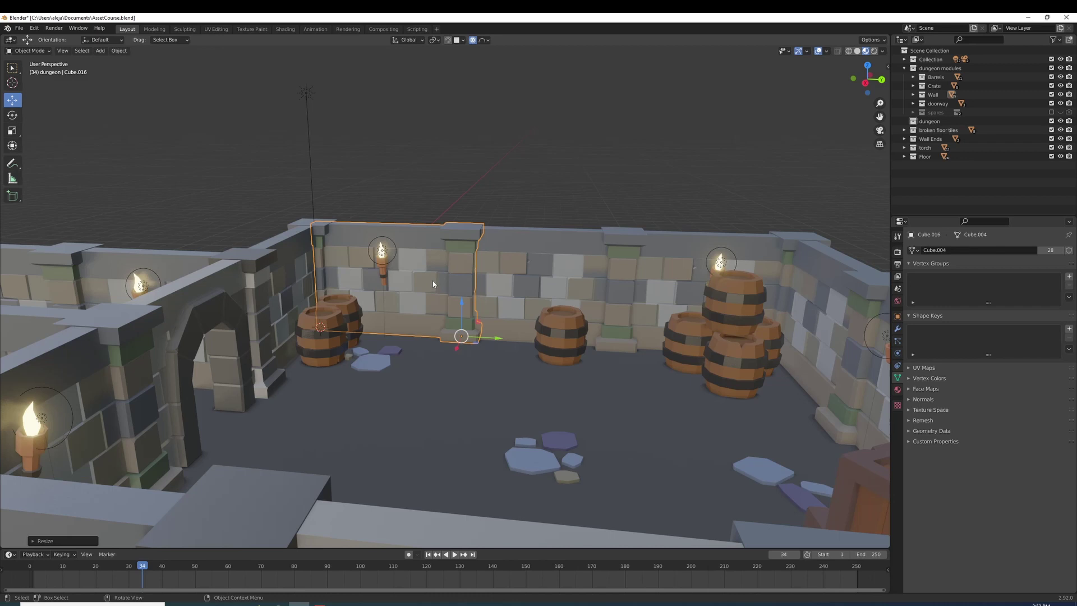
{"action": "key", "text": "s"}
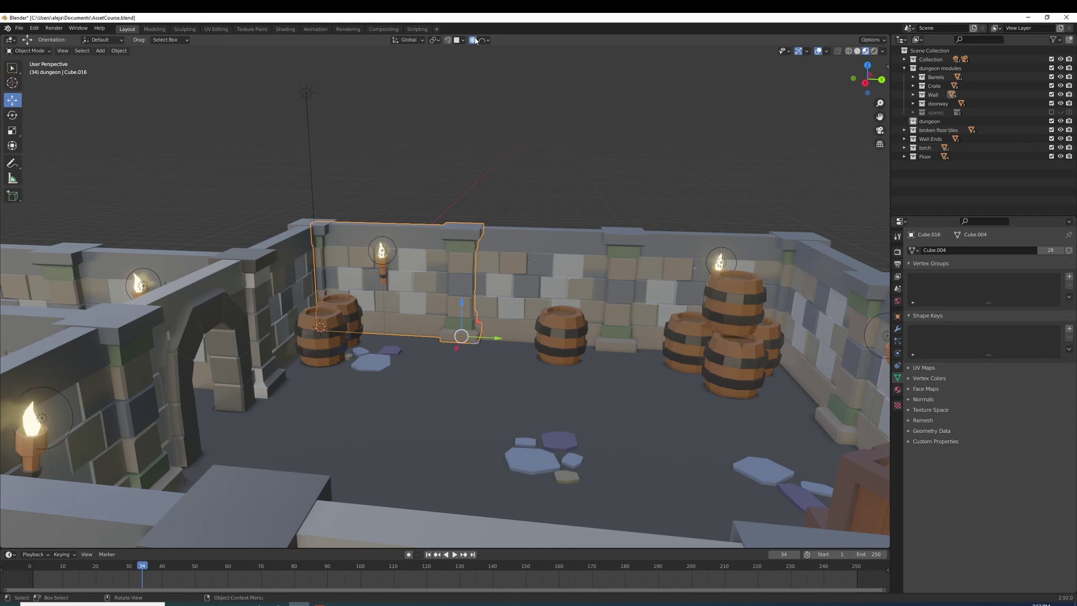
{"action": "key", "text": "o"}
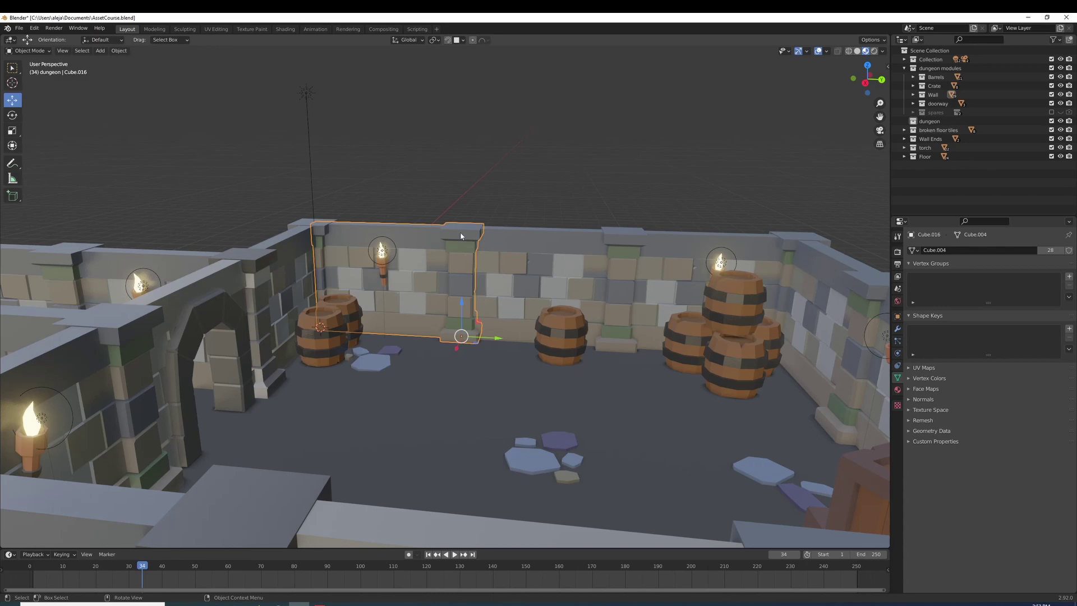
{"action": "key", "text": "ctrl+Tab"}
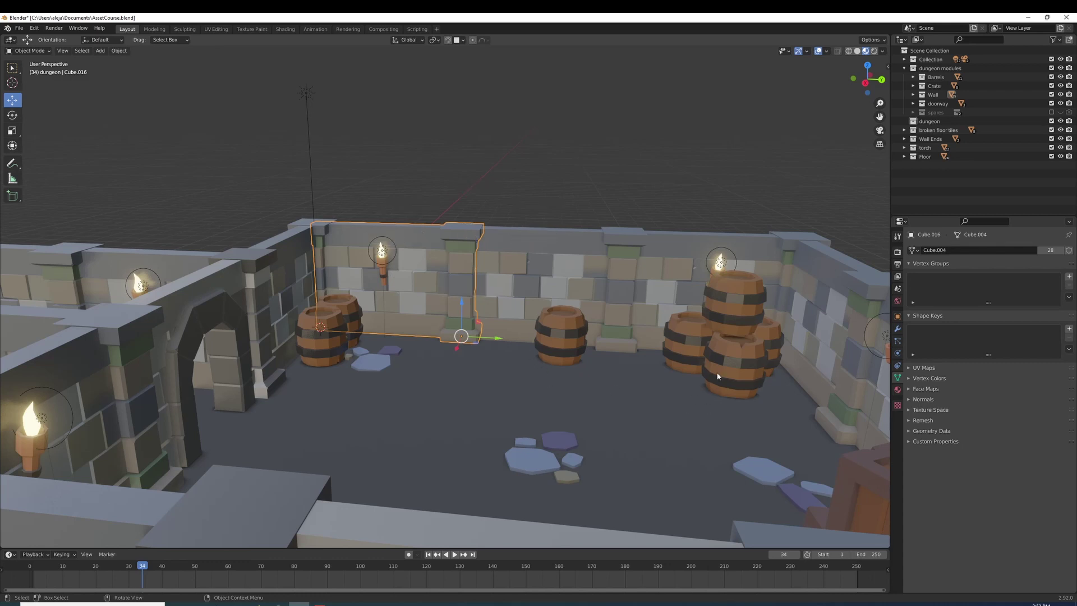
{"action": "left_click", "coordinate": [729, 264]}
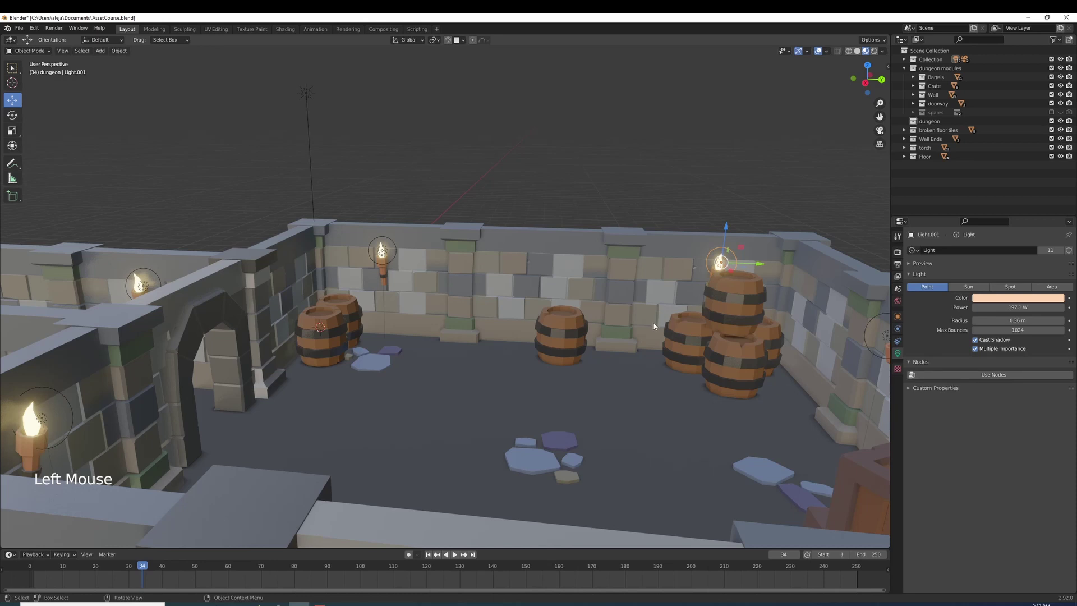
{"action": "key", "text": "ctrl+Tab"}
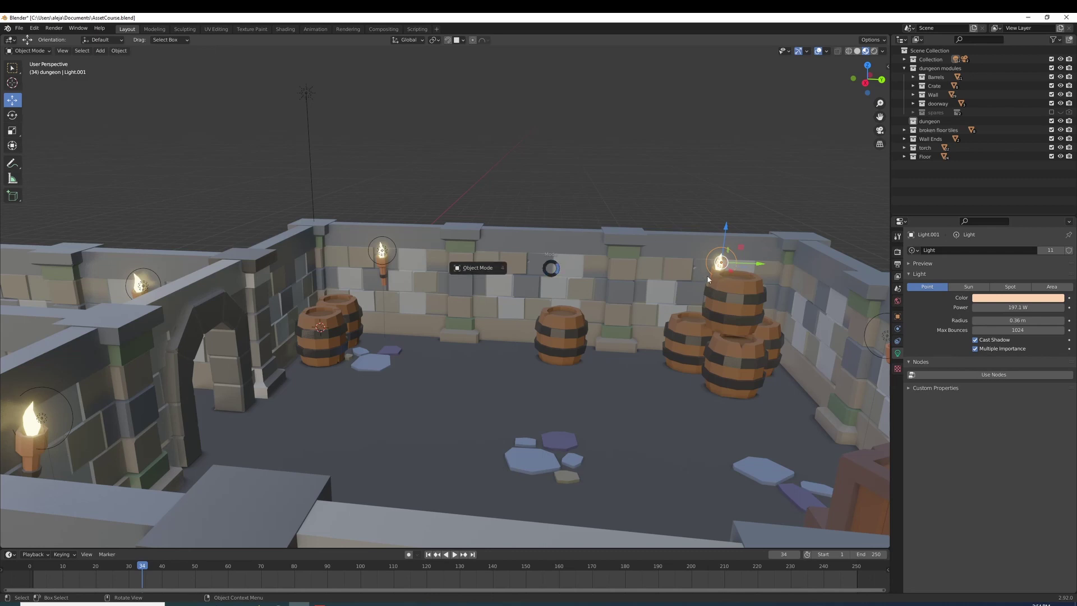
- Select the lone barrel in front of the back wall and enter Edit Mode on its mesh
{"action": "left_click", "coordinate": [534, 280]}
{"action": "left_click", "coordinate": [570, 339]}
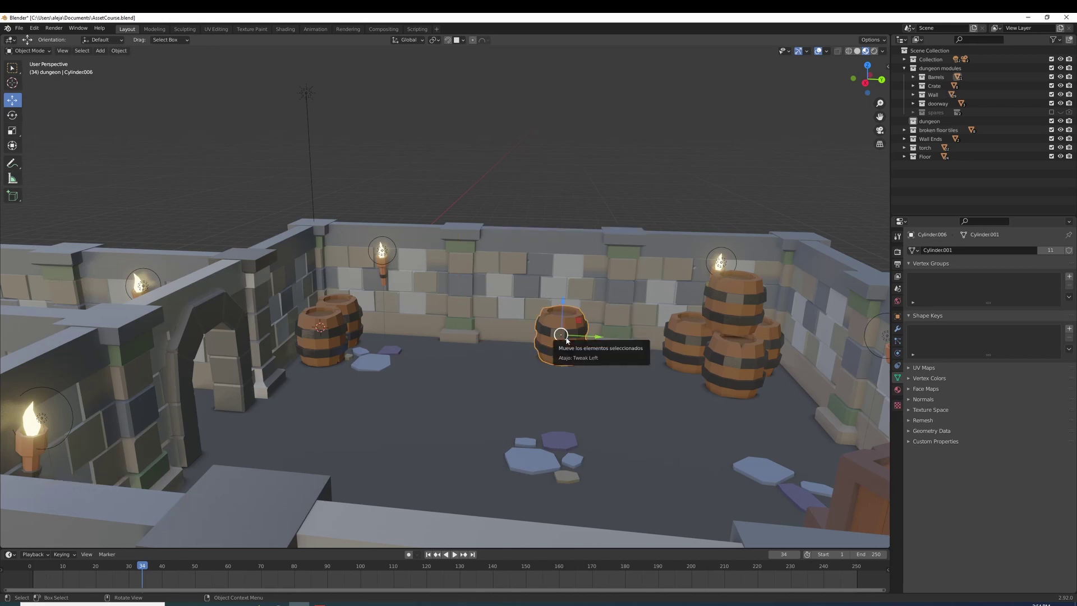
{"action": "key", "text": "ctrl+Tab"}
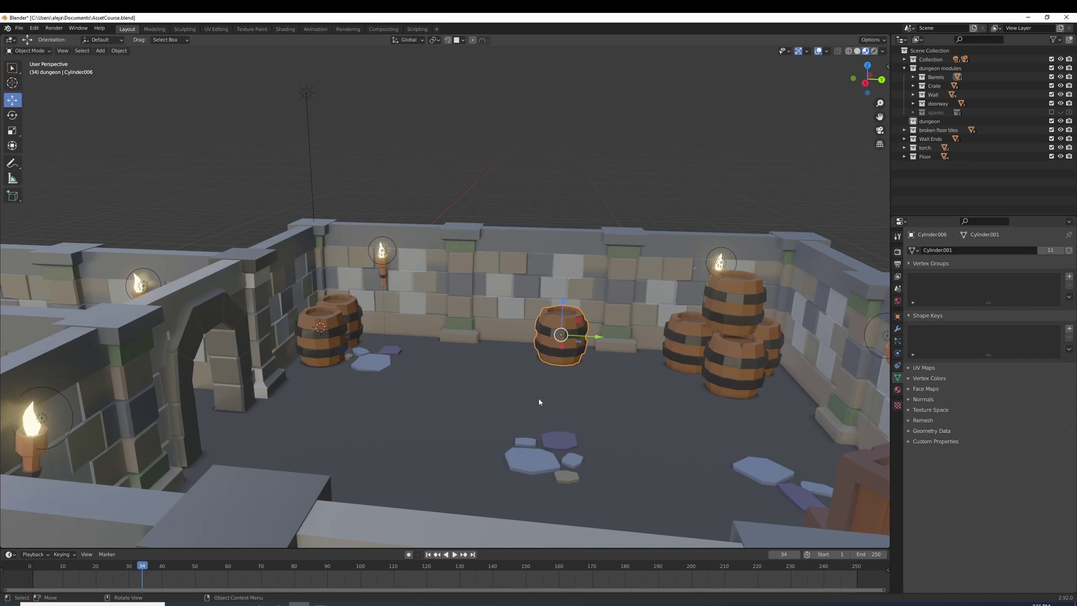
{"action": "key", "text": "Tab"}
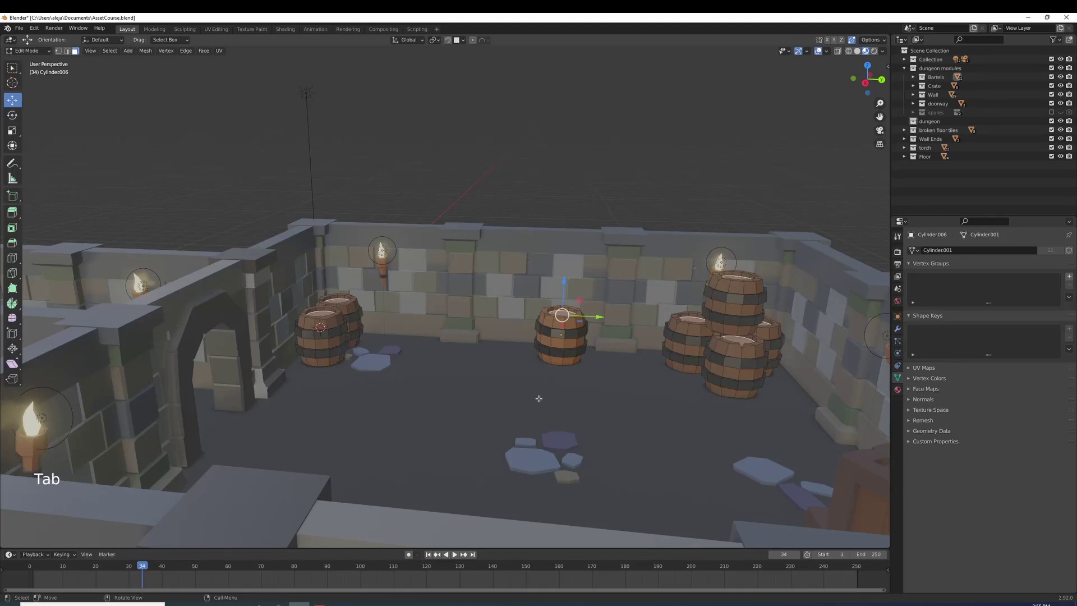
{"action": "scroll", "scroll_direction": "up", "scroll_amount": 3}
{"action": "scroll", "scroll_direction": "down", "scroll_amount": 3}
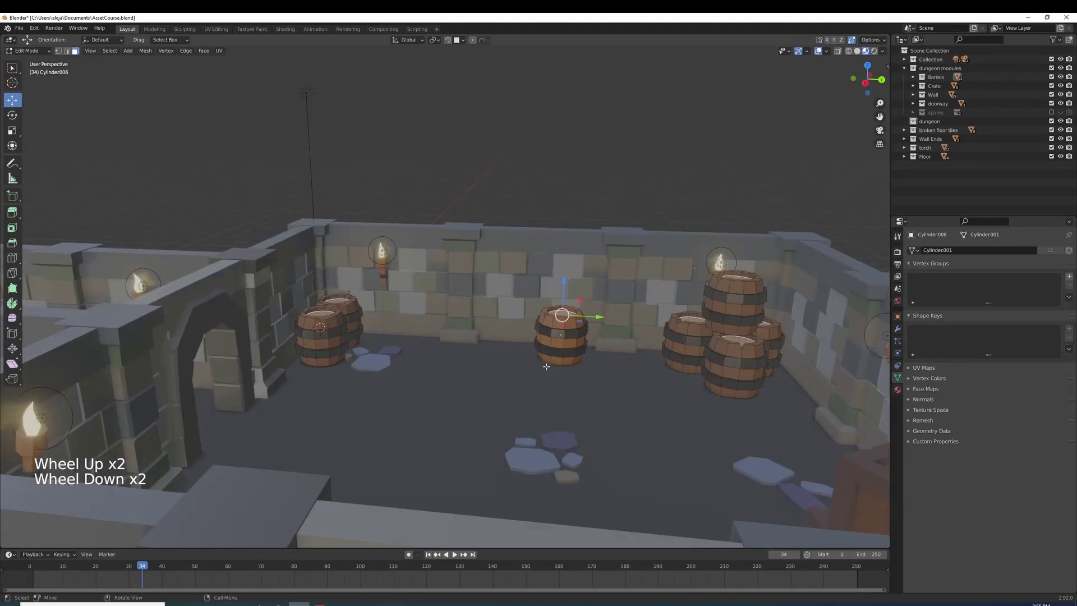
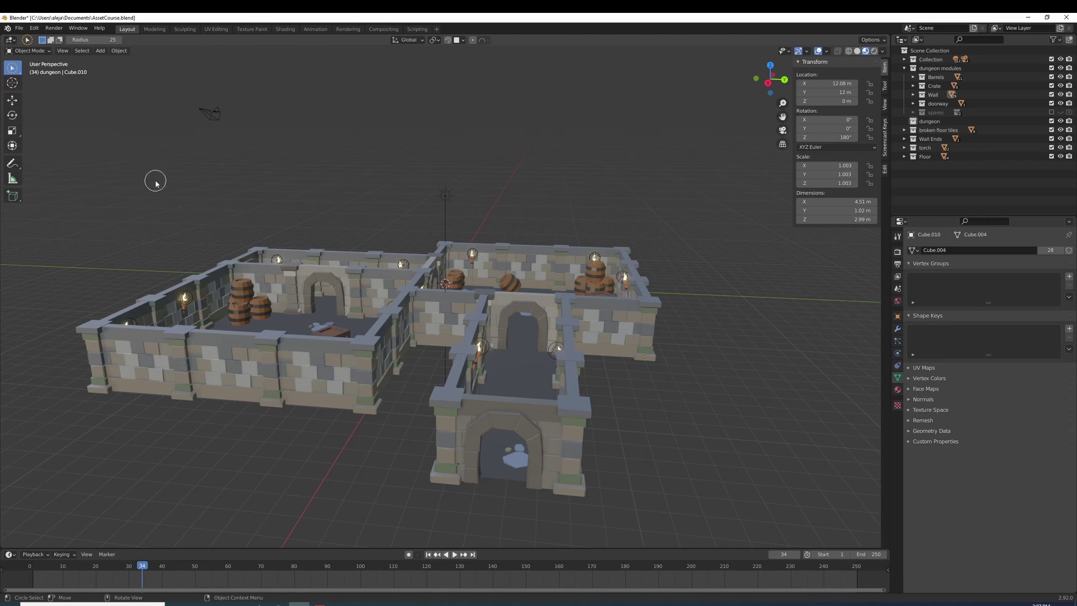
- Select and box-select dungeon wall pieces, invert the selection with Ctrl+I, then leave nothing selected
{"action": "key", "text": "w"}
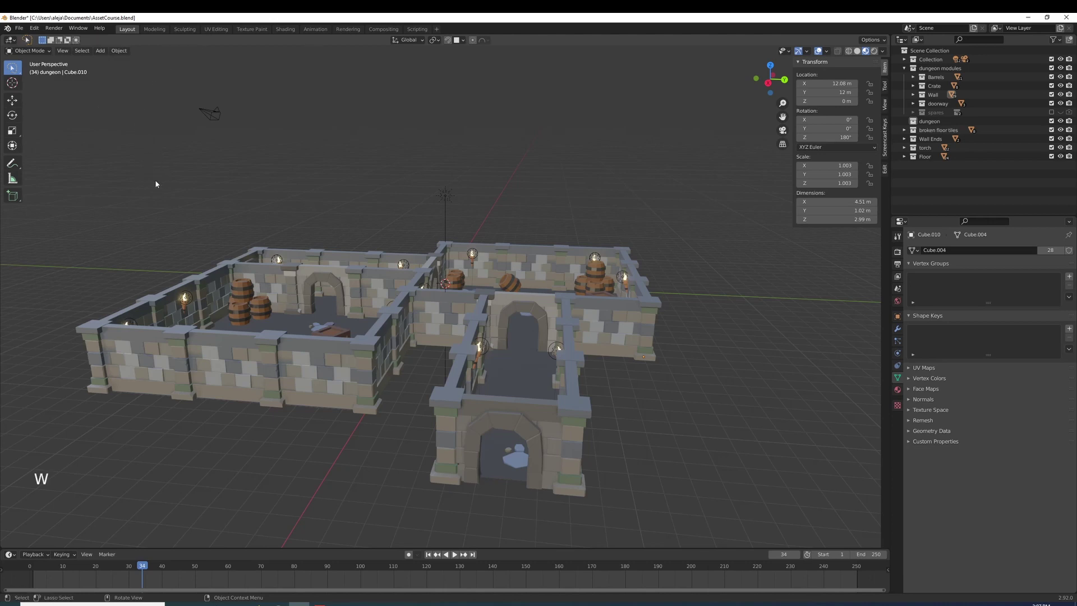
{"action": "left_click", "coordinate": [240, 212]}
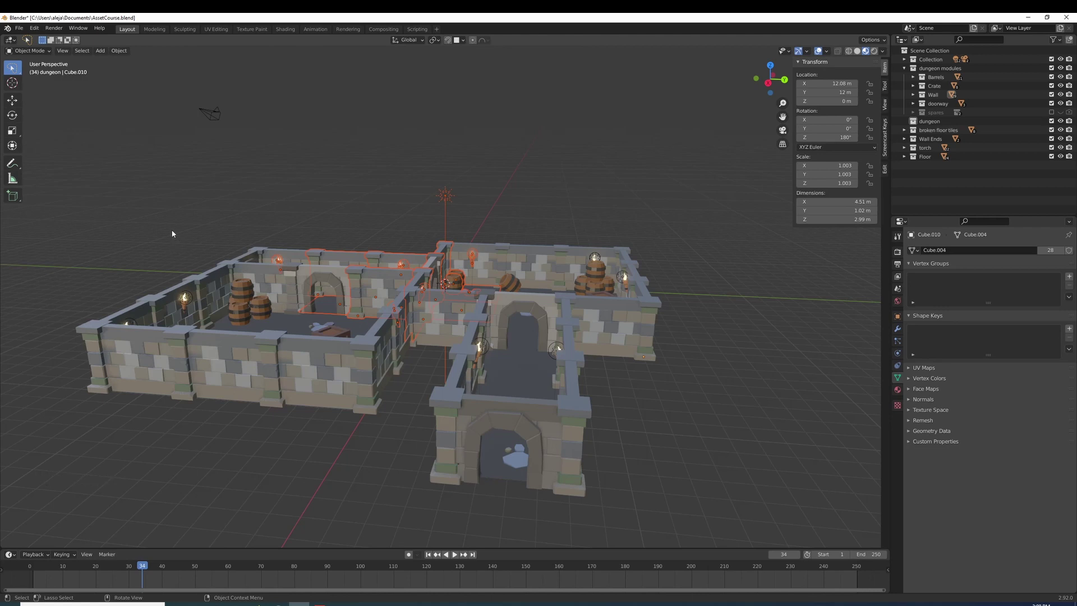
{"action": "key", "text": "w"}
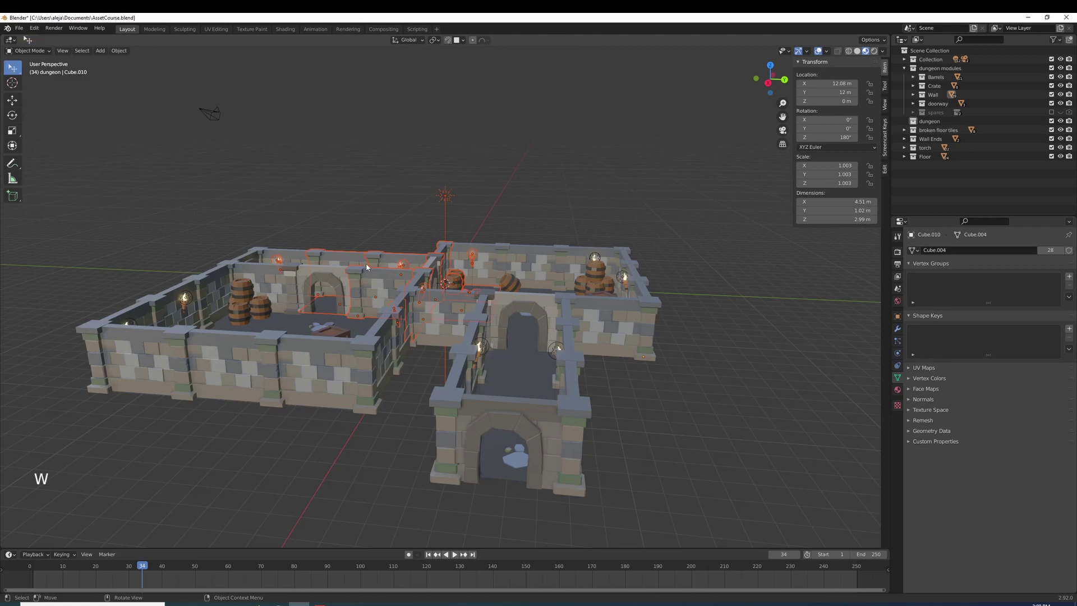
{"action": "left_click", "coordinate": [392, 230]}
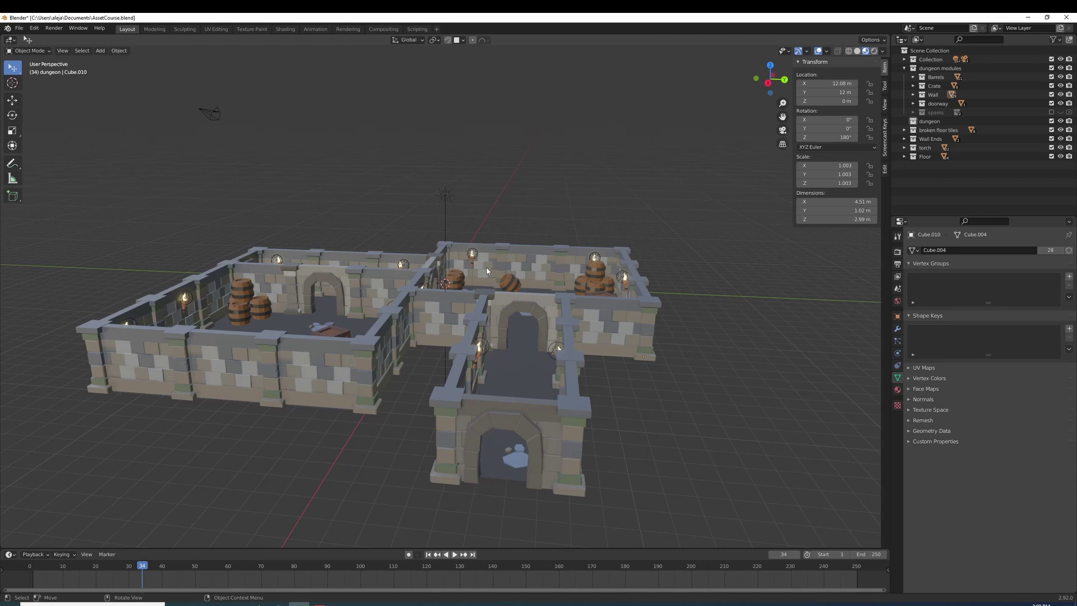
{"action": "left_click", "coordinate": [490, 268]}
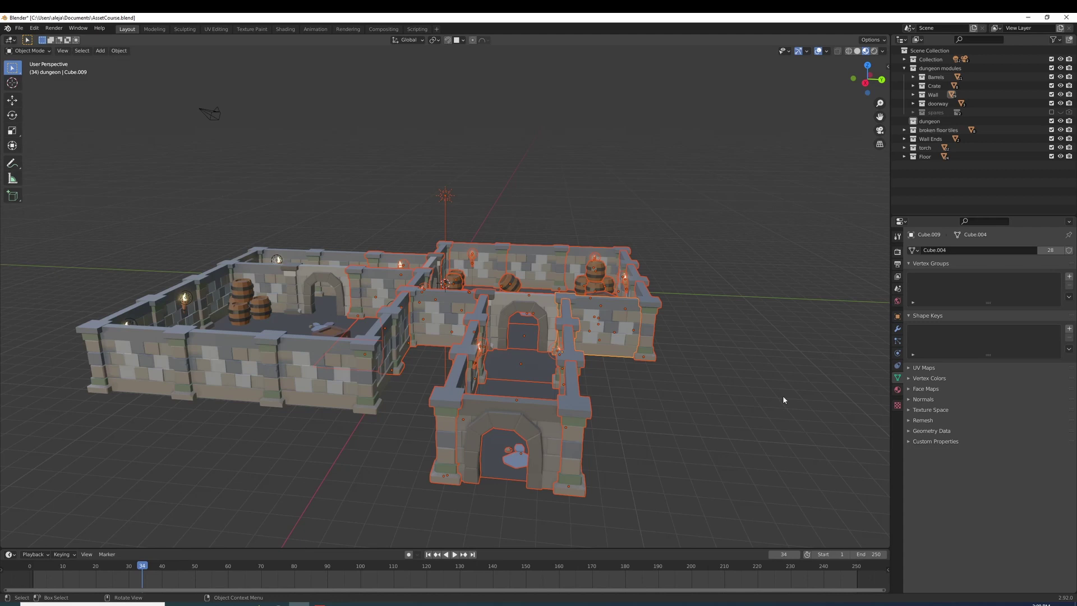
{"action": "key", "text": "ctrl+i"}
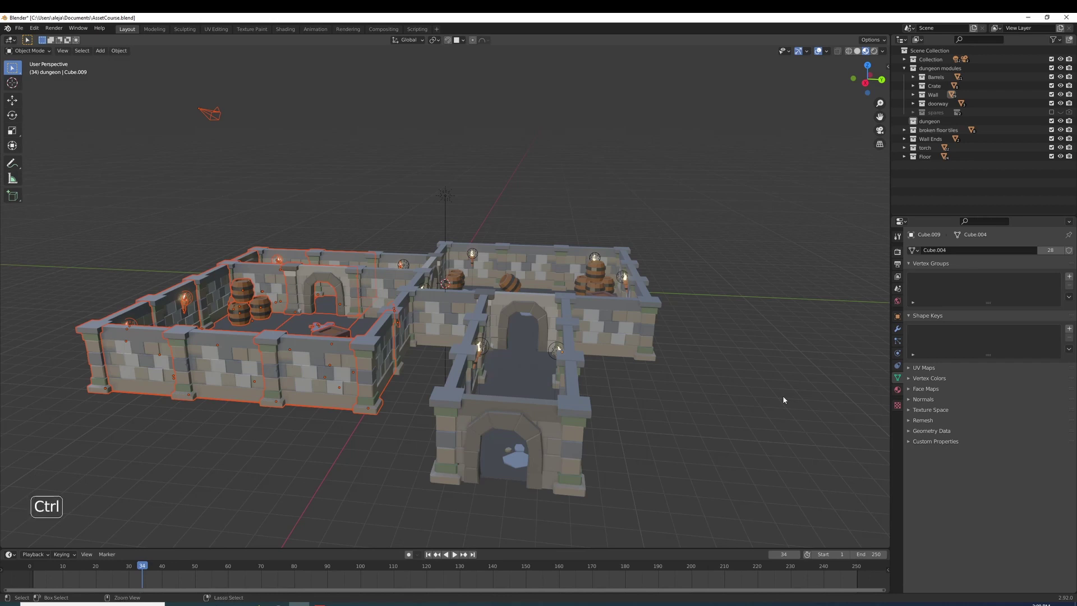
{"action": "key", "text": "ctrl+i"}
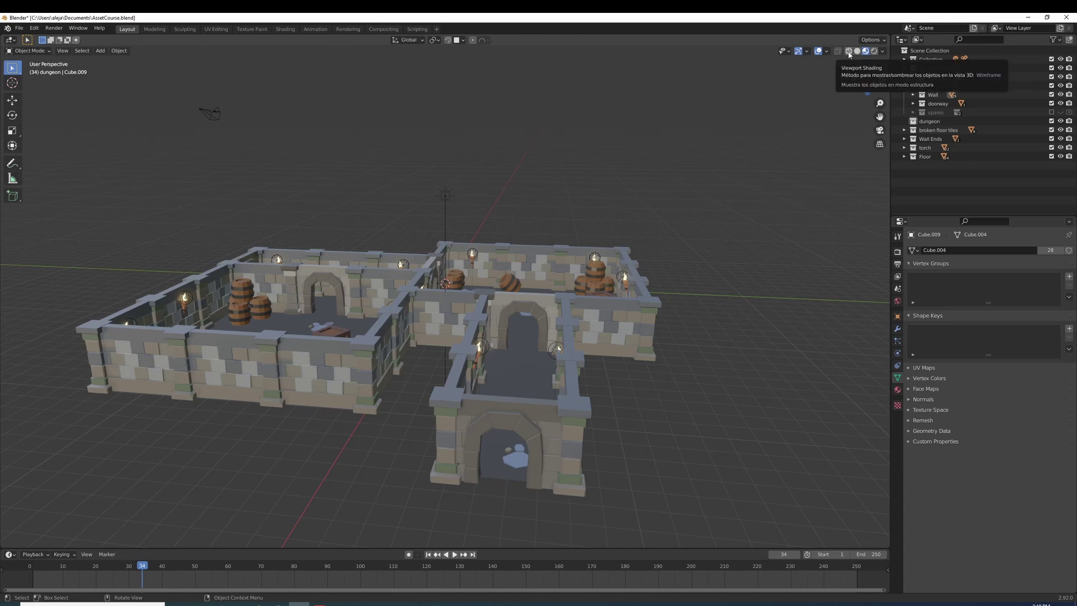
{"action": "left_click", "coordinate": [851, 56]}
{"action": "left_click", "coordinate": [865, 57]}
{"action": "left_click", "coordinate": [868, 56]}
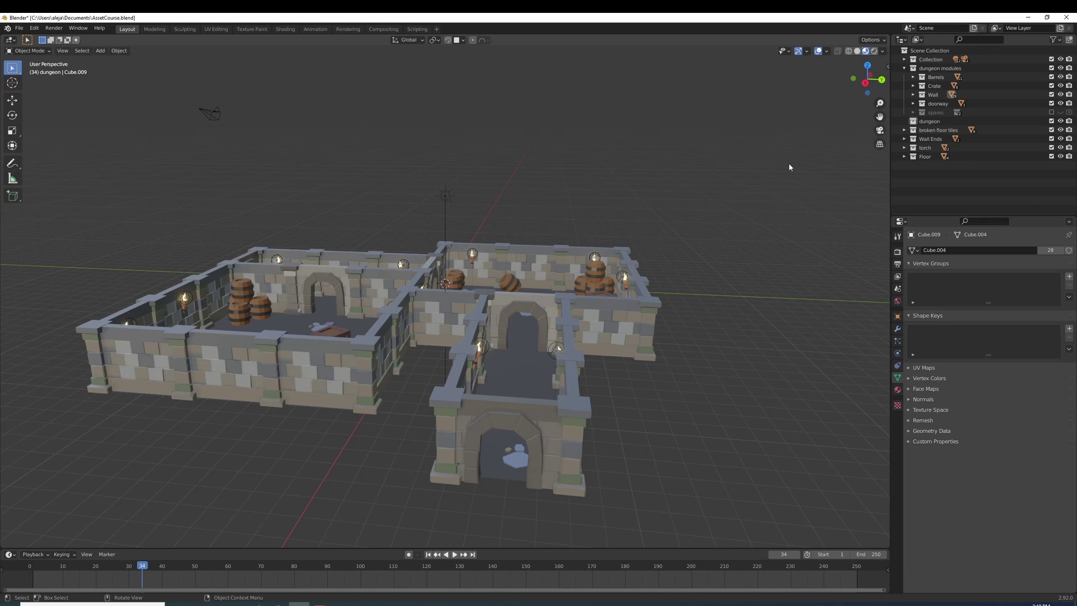
{"action": "key", "text": "z"}
{"action": "key", "text": "z"}
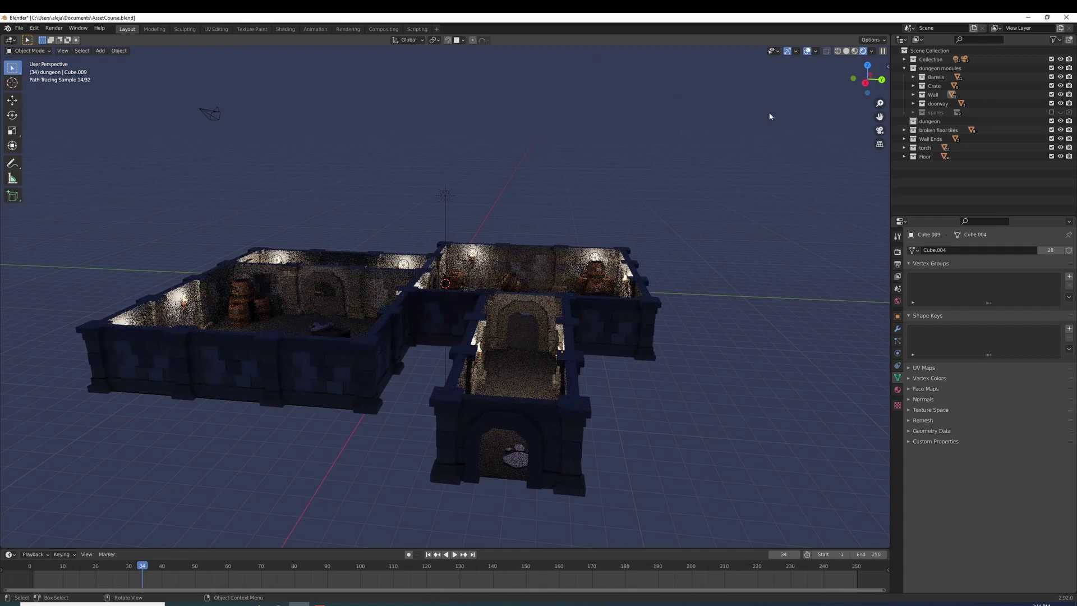
{"action": "key", "text": "z"}
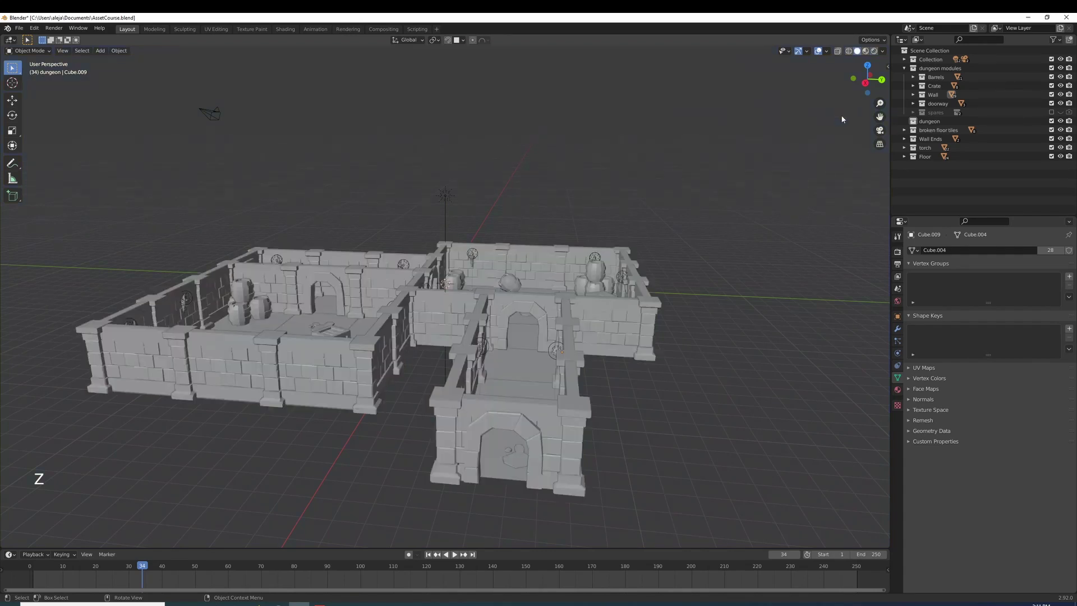
{"action": "key", "text": "z"}
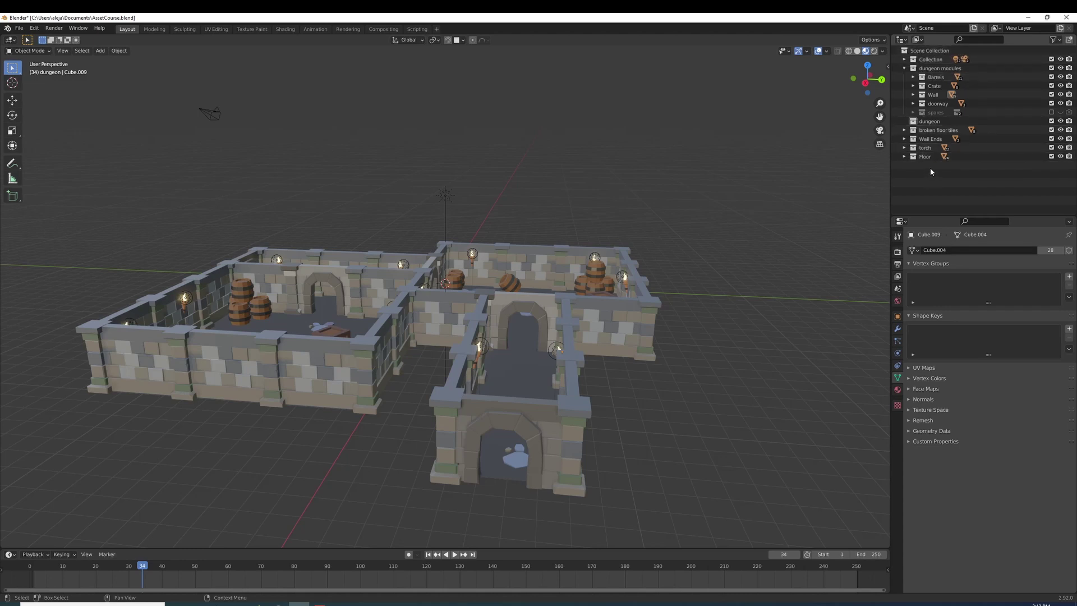
- Add a cube to the dungeon collection and lift it above the model
{"action": "left_click", "coordinate": [923, 115]}
{"action": "left_click", "coordinate": [907, 115]}
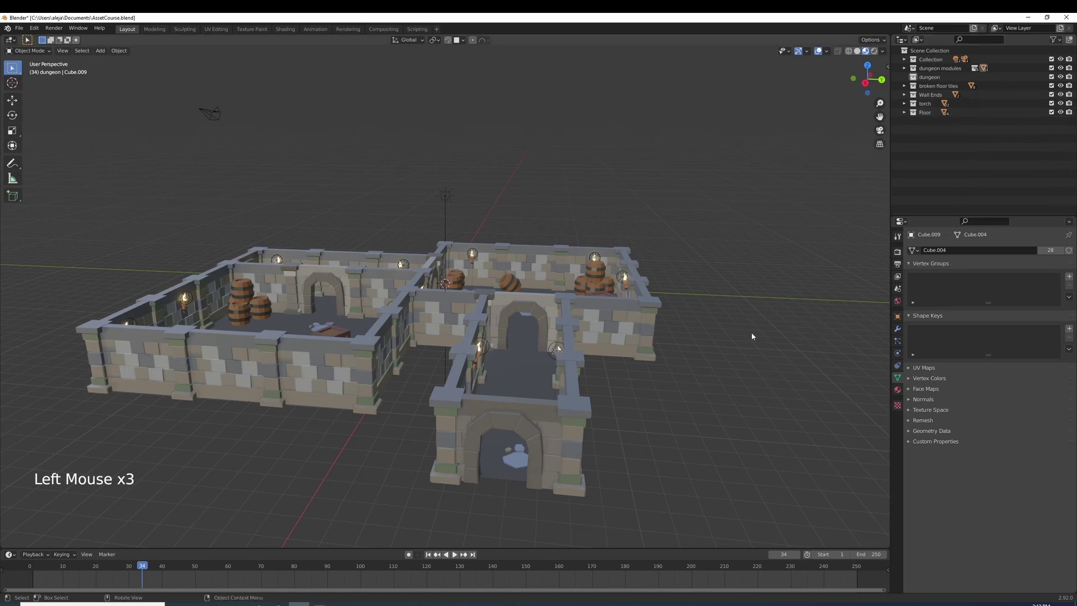
{"action": "left_click", "coordinate": [106, 56]}
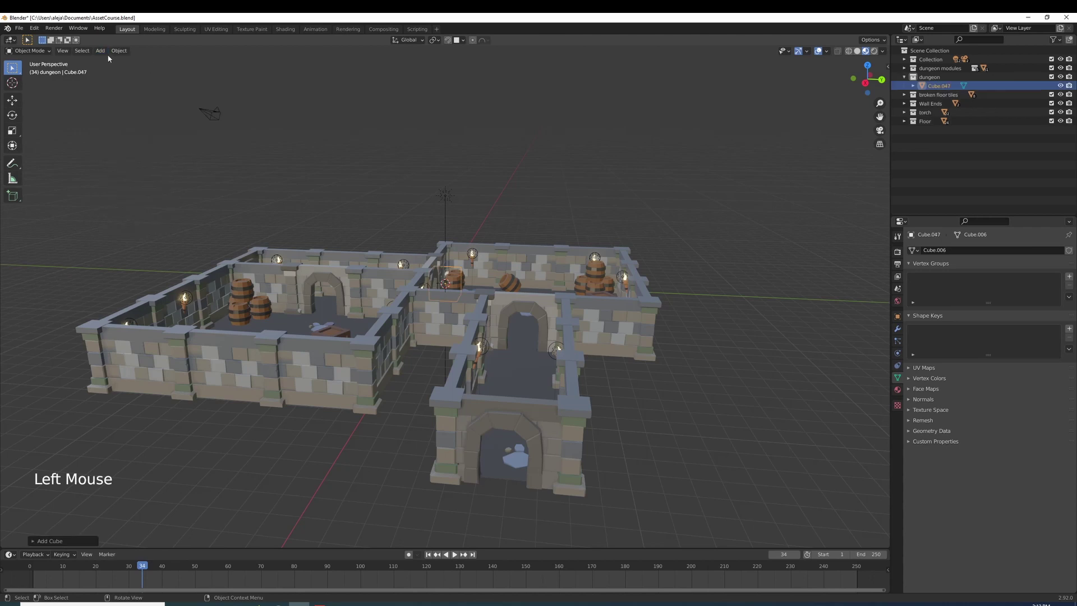
{"action": "key", "text": "g"}
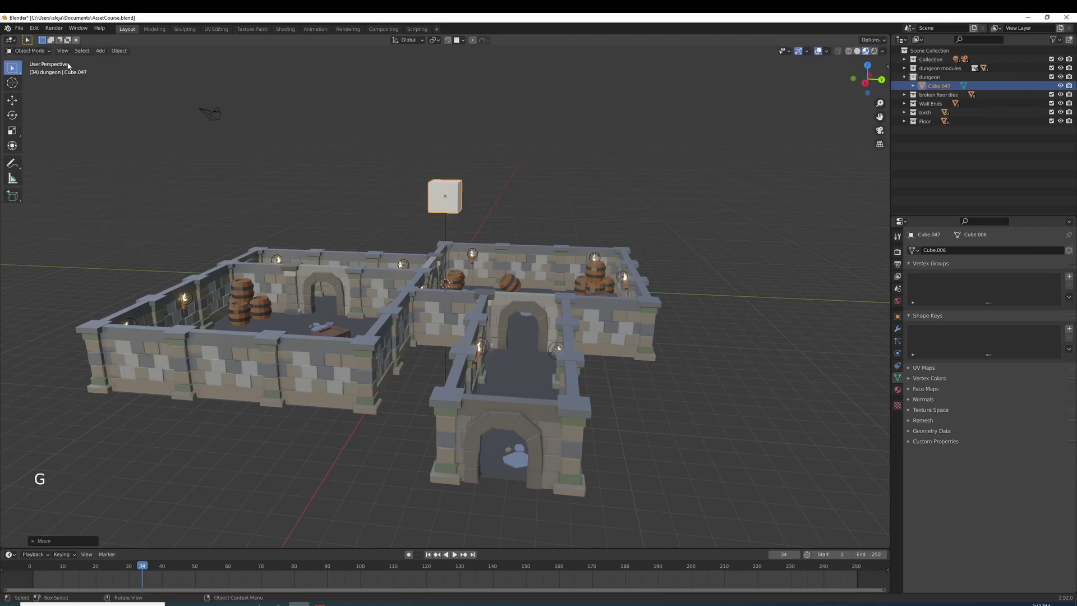
- Add a cylinder, place it beside the floating cube, and select both objects together
{"action": "left_click", "coordinate": [97, 51]}
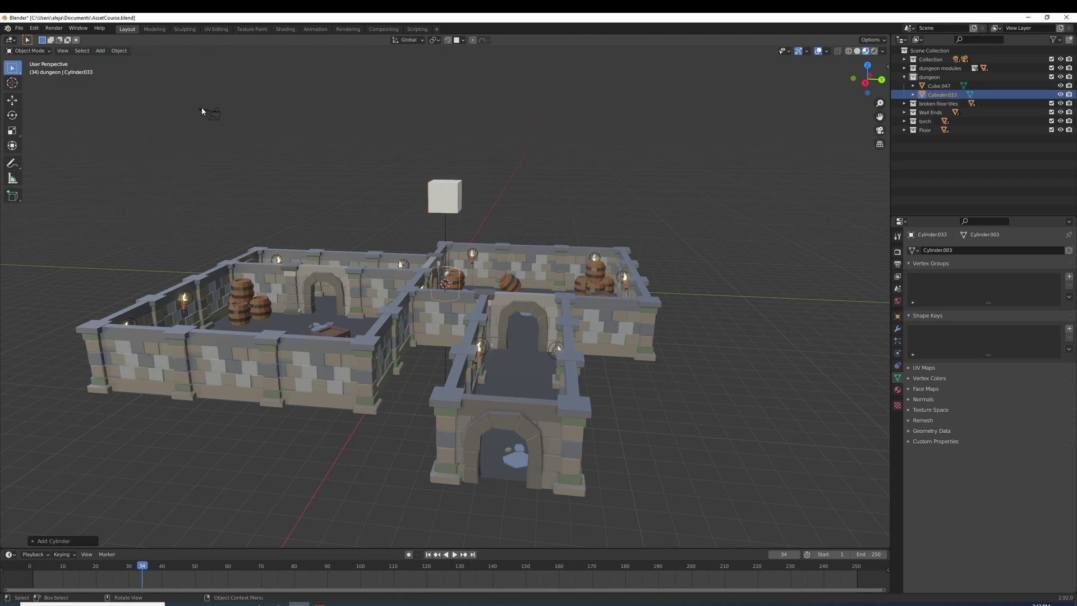
{"action": "key", "text": "g"}
{"action": "key", "text": "g"}
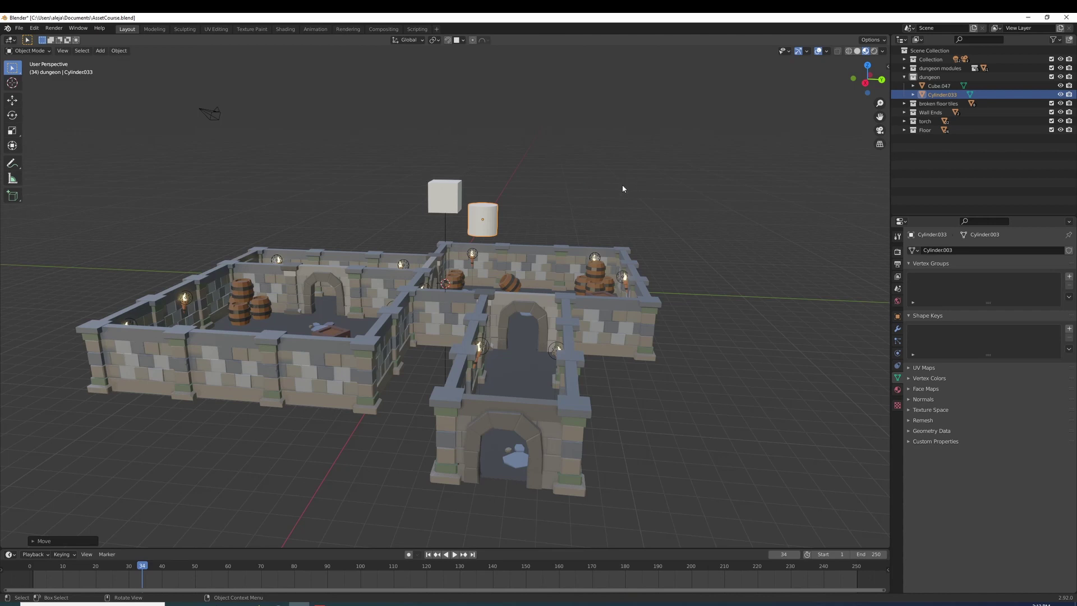
{"action": "left_click", "coordinate": [418, 163]}
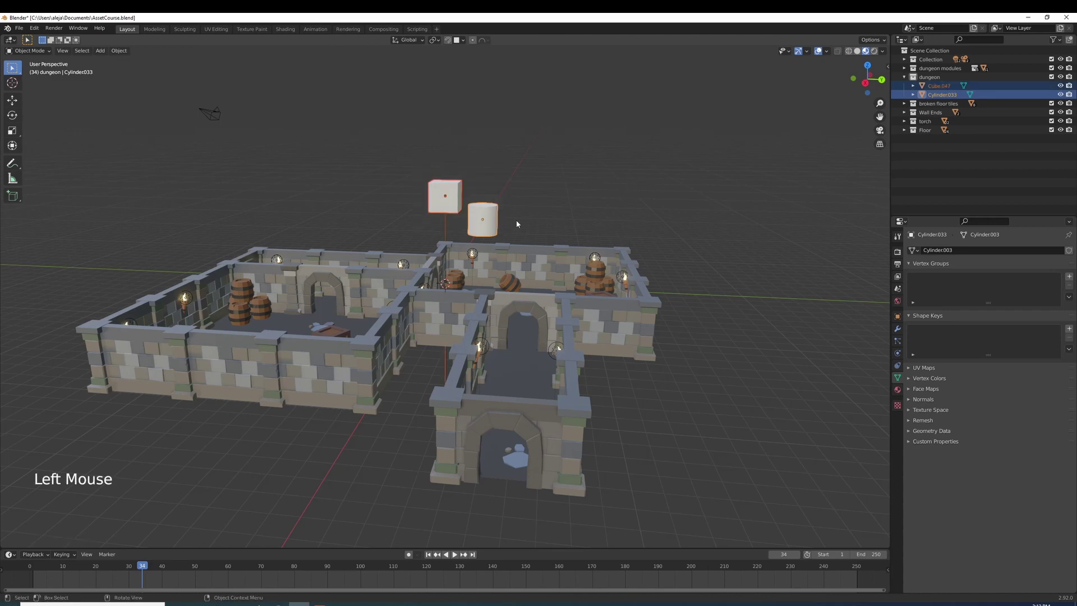
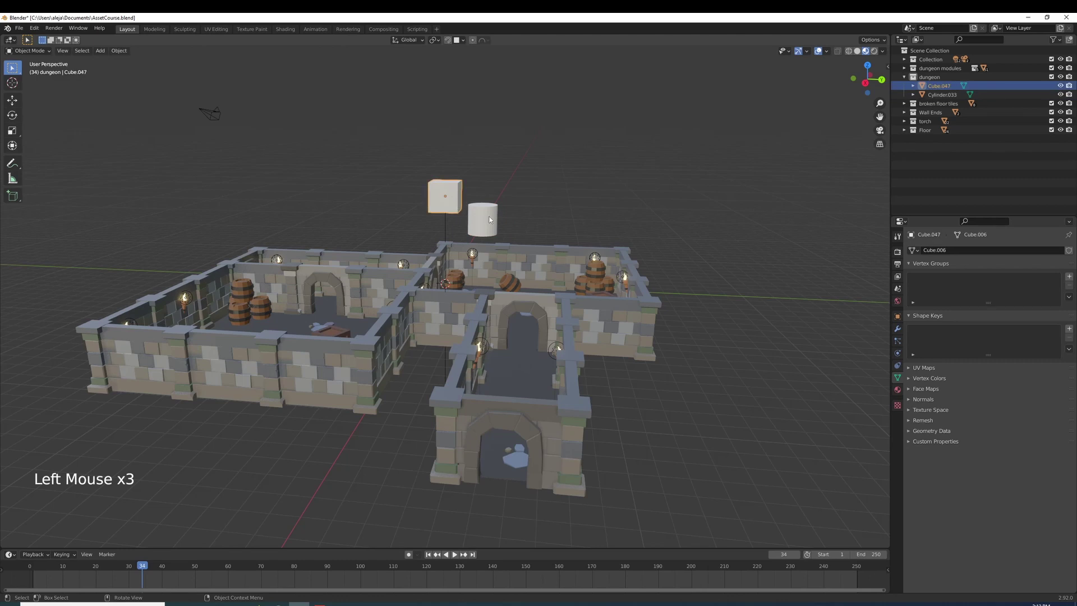
{"action": "left_click", "coordinate": [494, 223]}
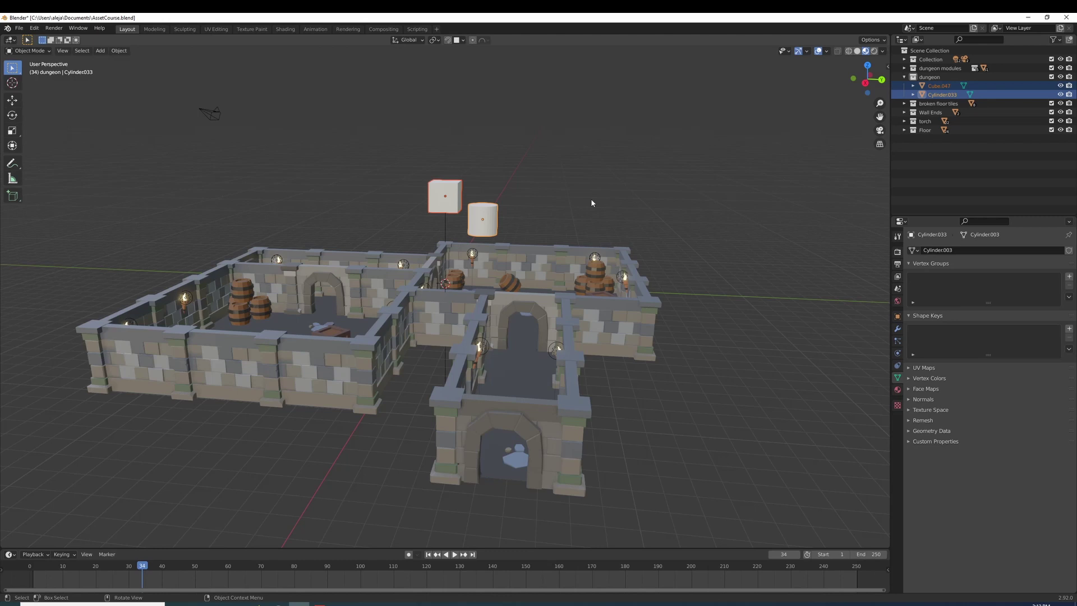
- Move the cube and cylinder into a new collection named EJEMPLO and collapse the outliner collections
{"action": "key", "text": "m"}
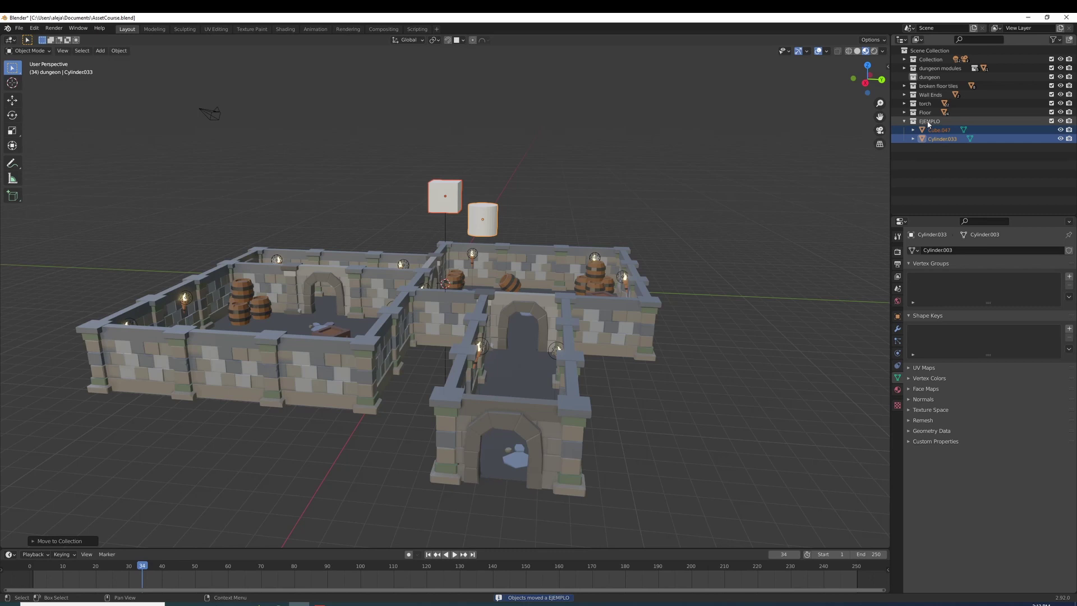
{"action": "left_click", "coordinate": [905, 126]}
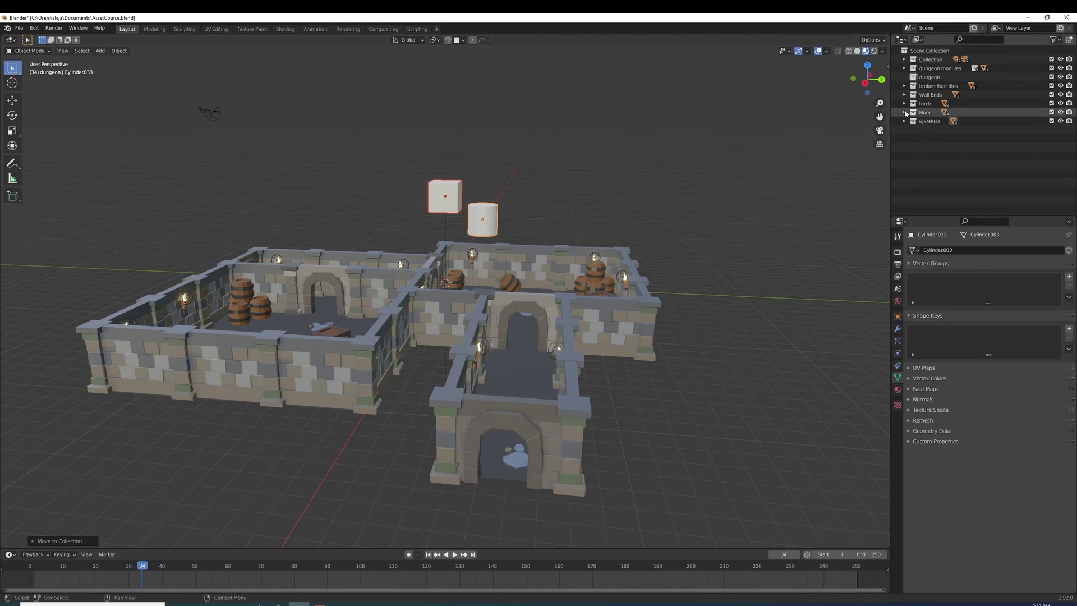
{"action": "left_click", "coordinate": [908, 114]}
{"action": "left_click", "coordinate": [908, 105]}
{"action": "left_click", "coordinate": [908, 95]}
{"action": "left_click", "coordinate": [908, 90]}
{"action": "left_click", "coordinate": [907, 71]}
{"action": "scroll", "scroll_direction": "up", "scroll_amount": 3}
{"action": "left_click", "coordinate": [906, 83]}
{"action": "left_click", "coordinate": [905, 88]}
{"action": "left_click", "coordinate": [907, 95]}
{"action": "left_click", "coordinate": [907, 106]}
{"action": "left_click", "coordinate": [906, 115]}
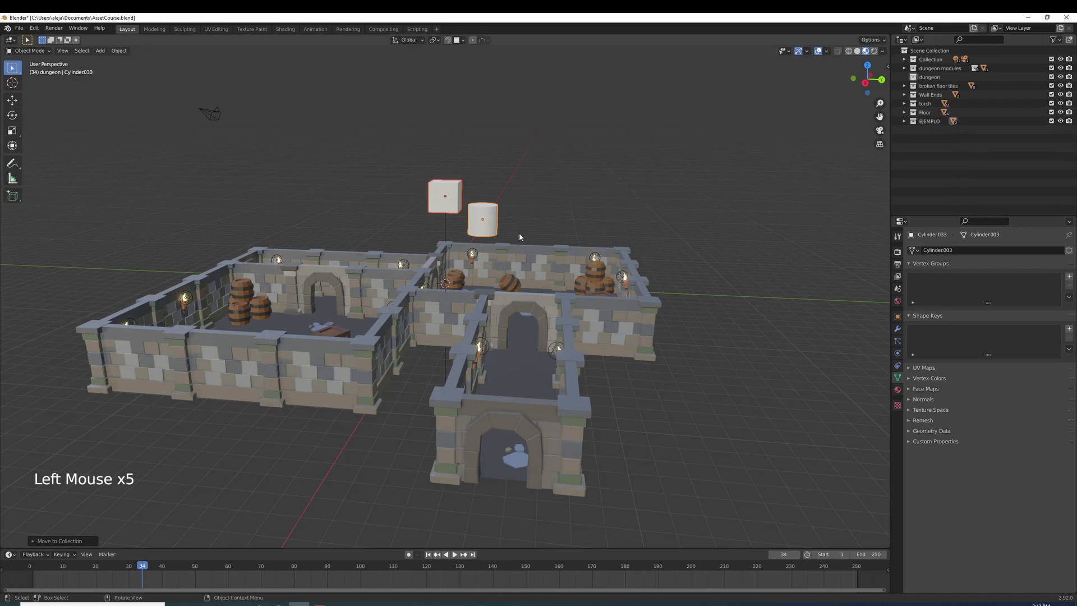
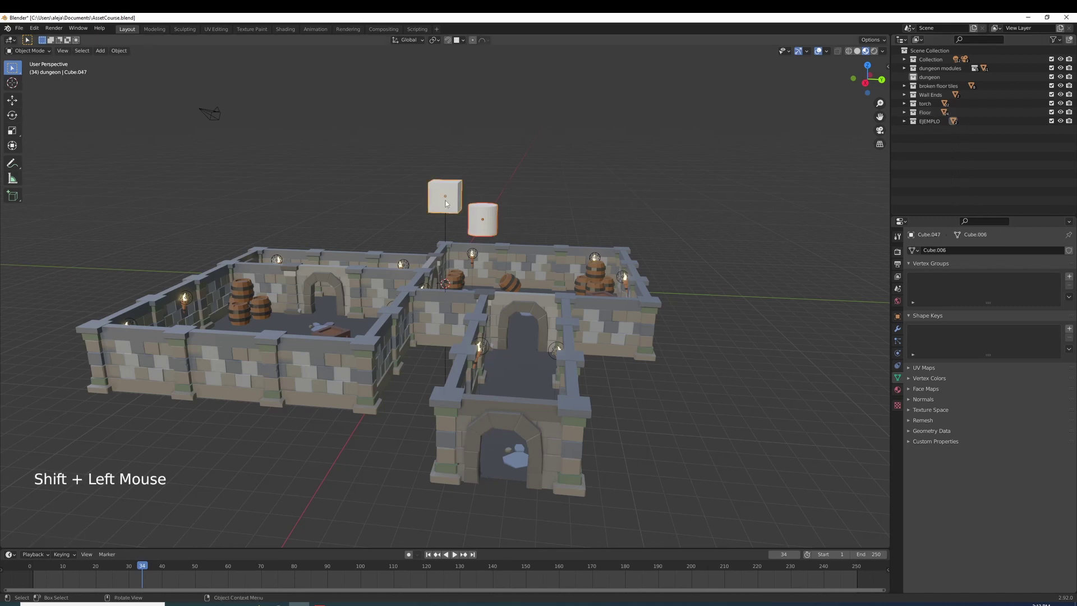
- Delete the cube and cylinder from EJEMPLO, leaving the empty collection selected
{"action": "key", "text": "x"}
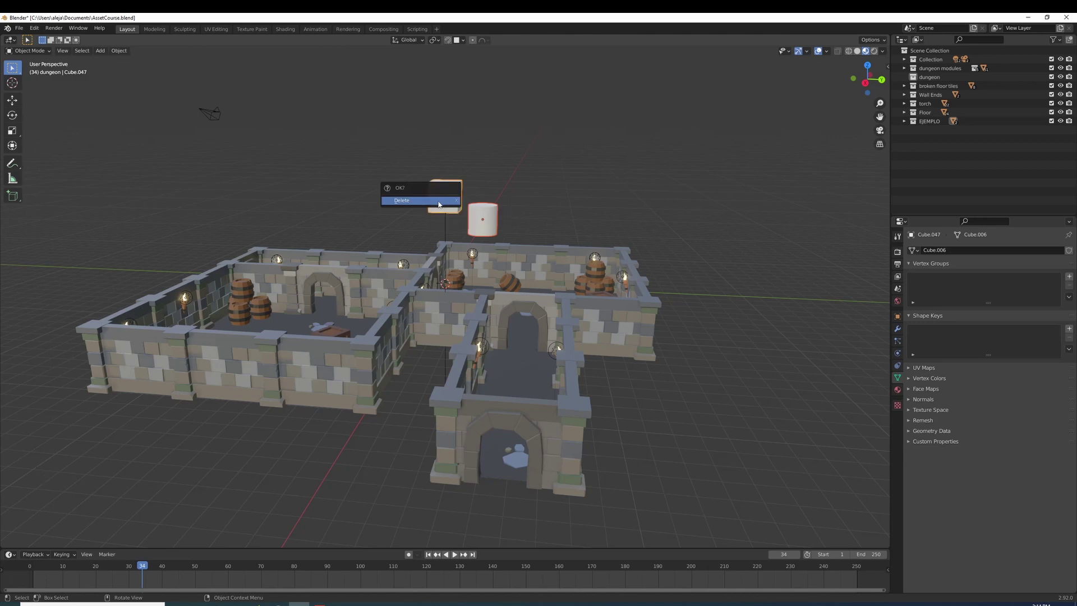
{"action": "double_click", "coordinate": [909, 128]}
{"action": "left_click", "coordinate": [936, 134]}
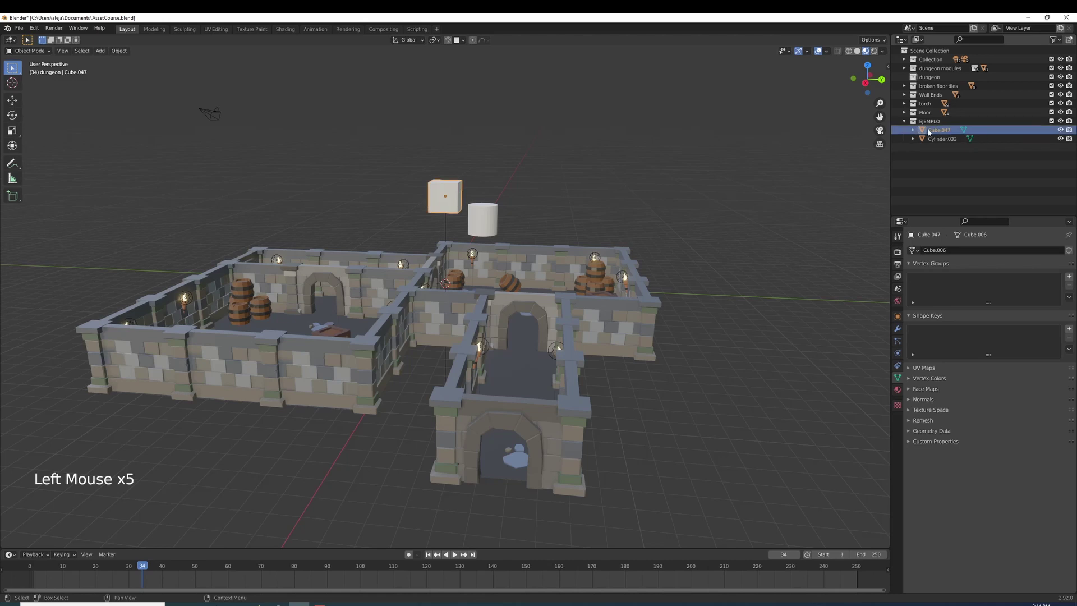
{"action": "left_click", "coordinate": [937, 134]}
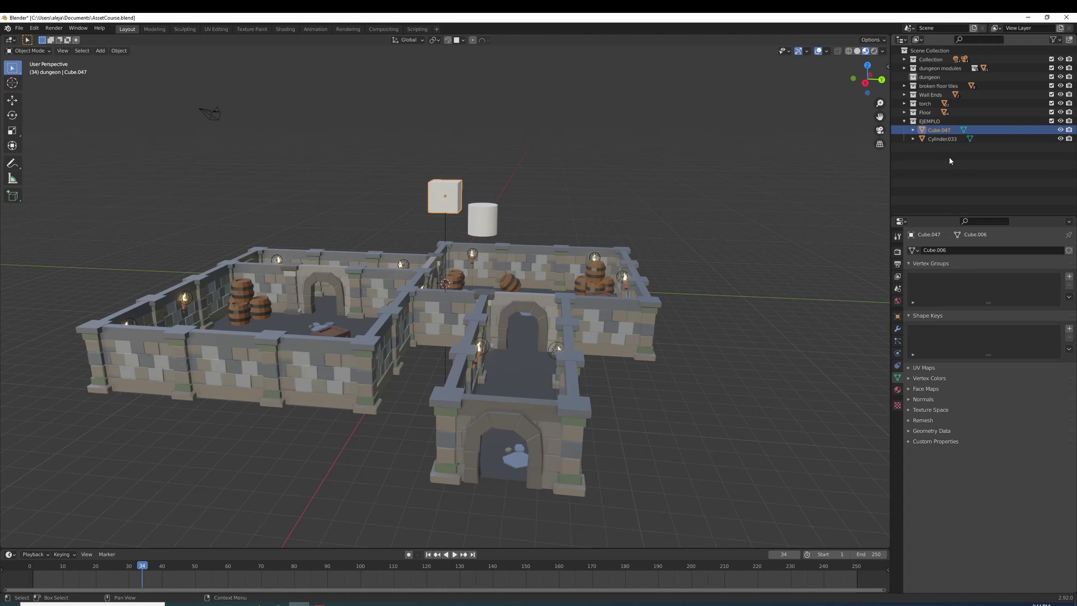
{"action": "key", "text": "Delete"}
{"action": "left_click", "coordinate": [948, 131]}
{"action": "key", "text": "Delete"}
{"action": "left_click", "coordinate": [931, 124]}
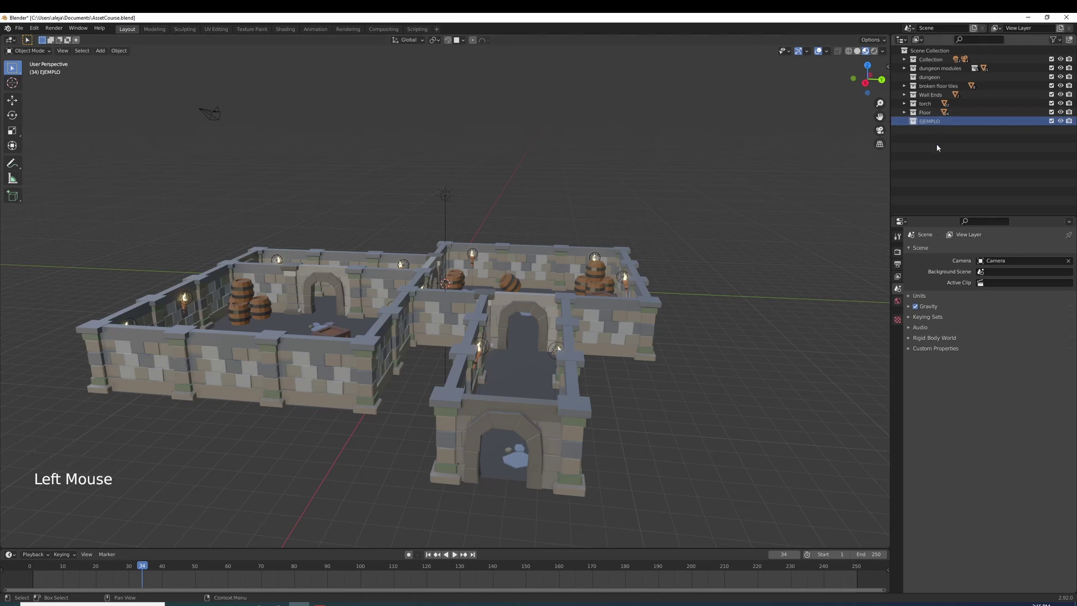
- Remove the empty EJEMPLO collection, then add a cube raised above the dungeon and a cylinder
{"action": "key", "text": "Delete"}
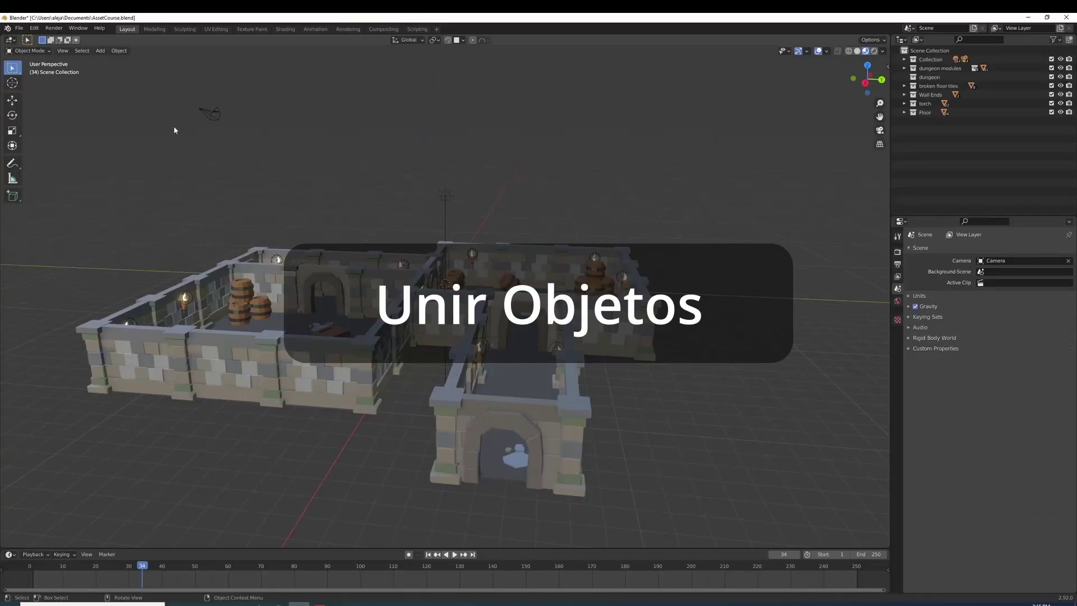
{"action": "left_click", "coordinate": [102, 57]}
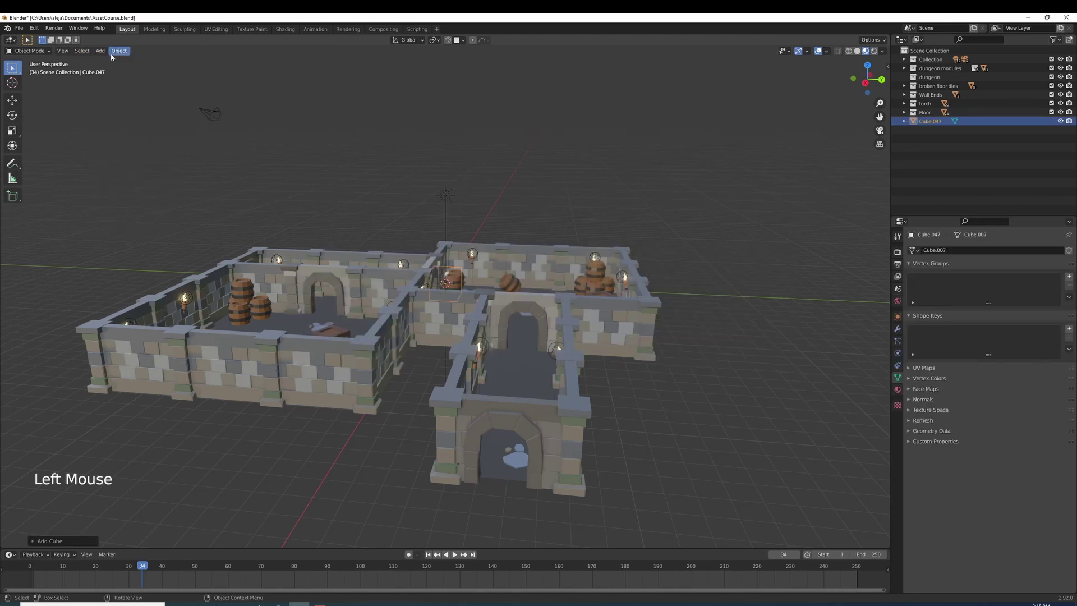
{"action": "key", "text": "g"}
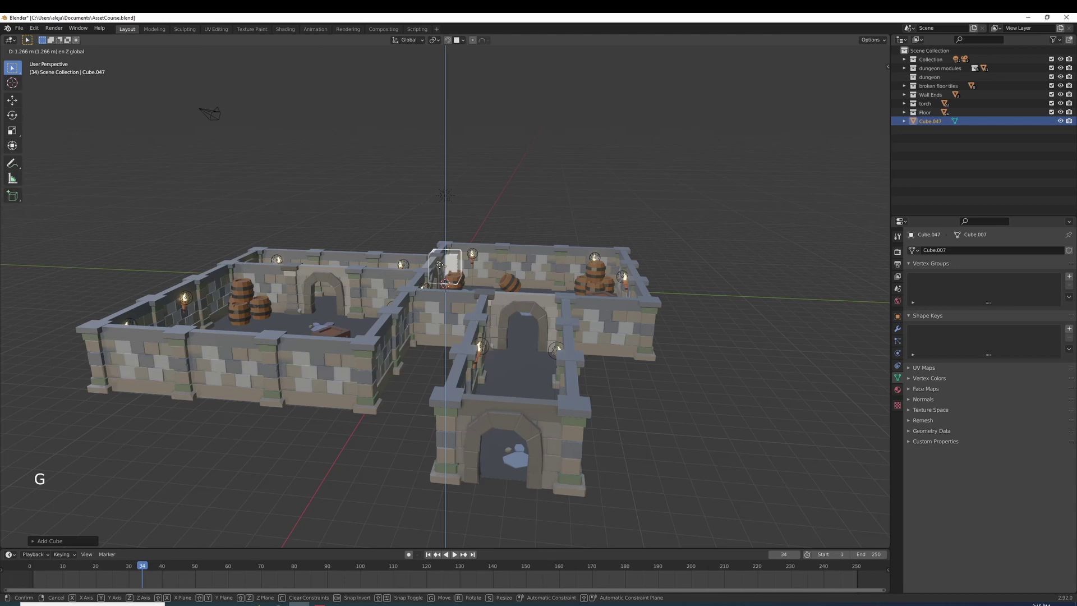
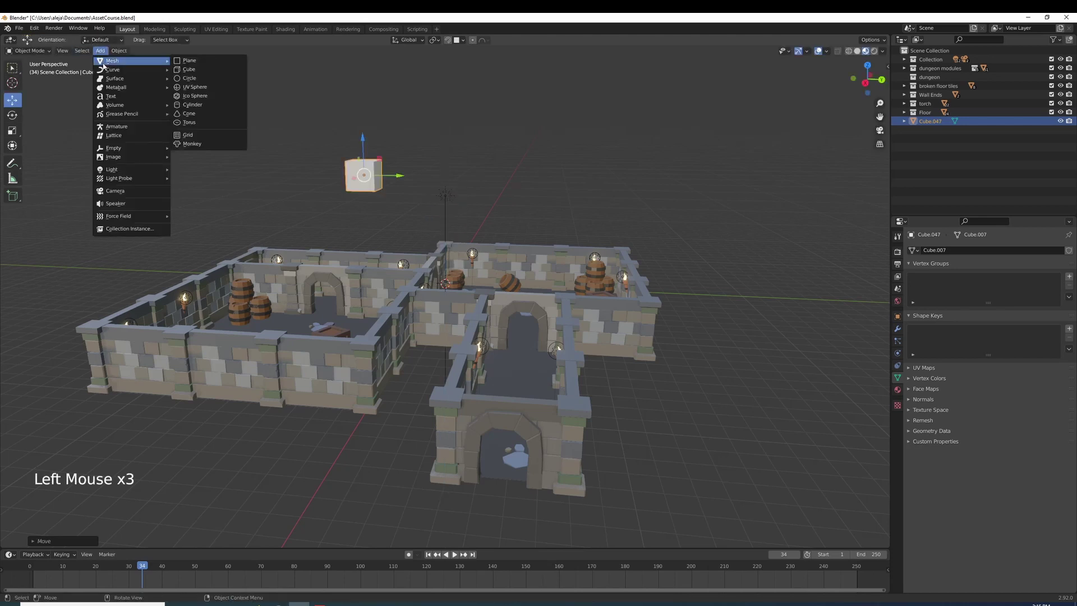
{"action": "left_click", "coordinate": [445, 250]}
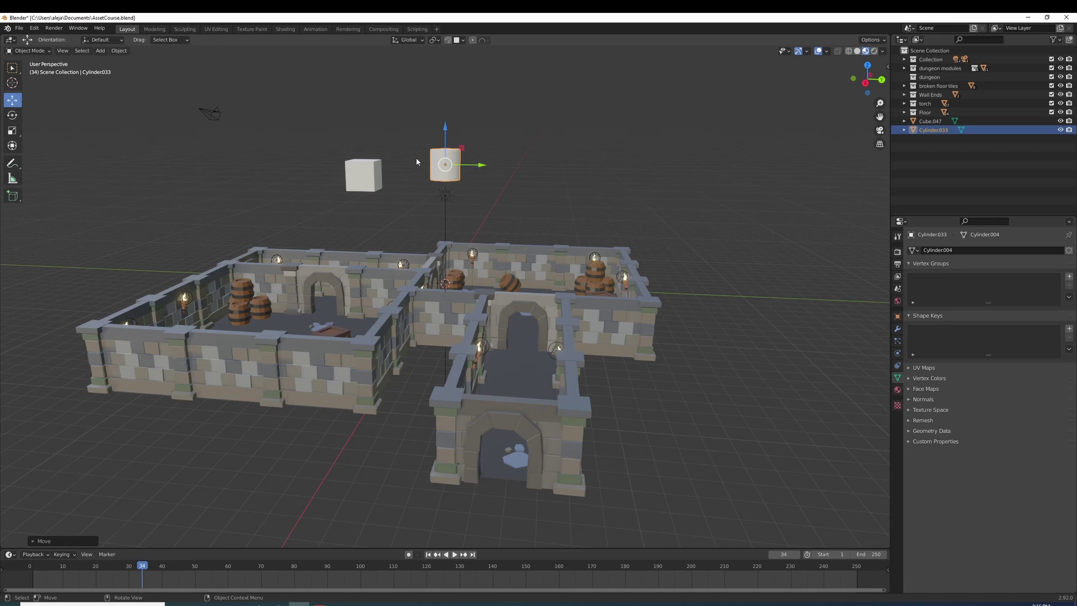
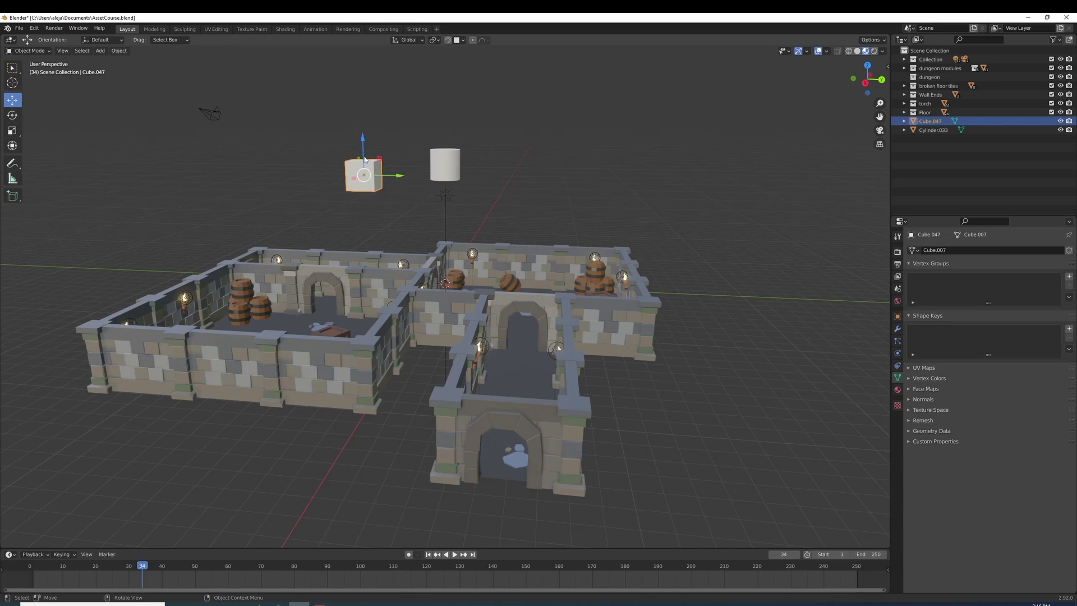
- Enter Edit Mode on the cube and undo twice, leaving its shape unchanged
{"action": "key", "text": "Tab"}
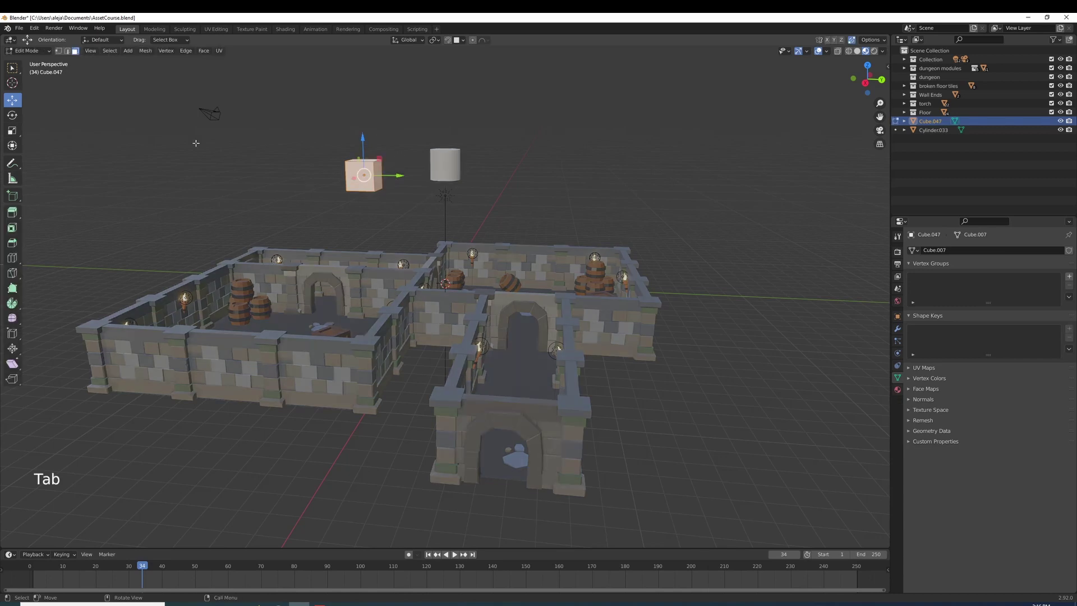
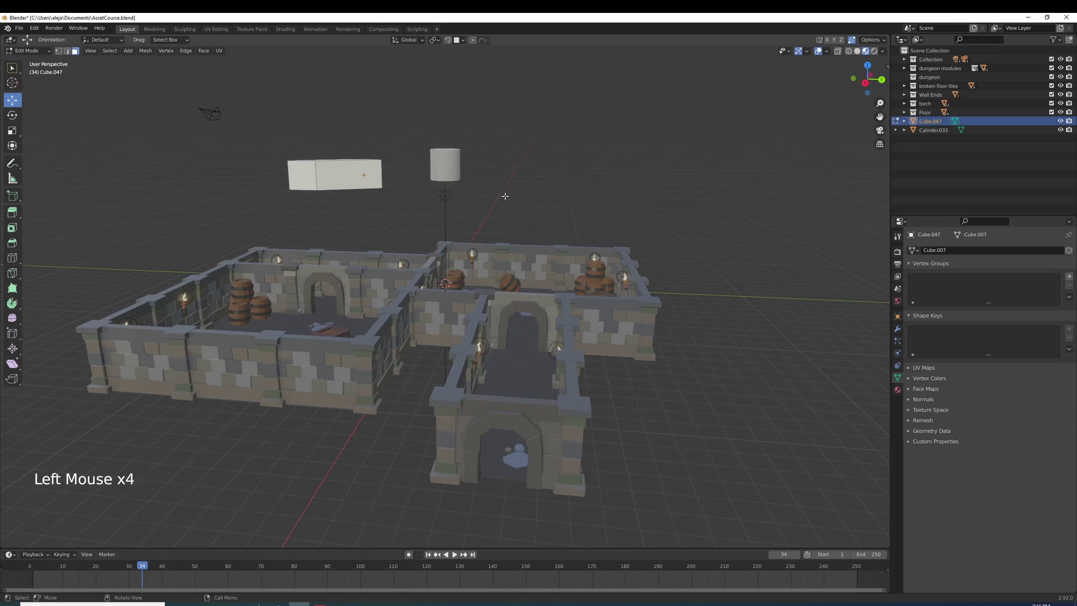
{"action": "key", "text": "ctrl+z"}
{"action": "key", "text": "ctrl+z"}
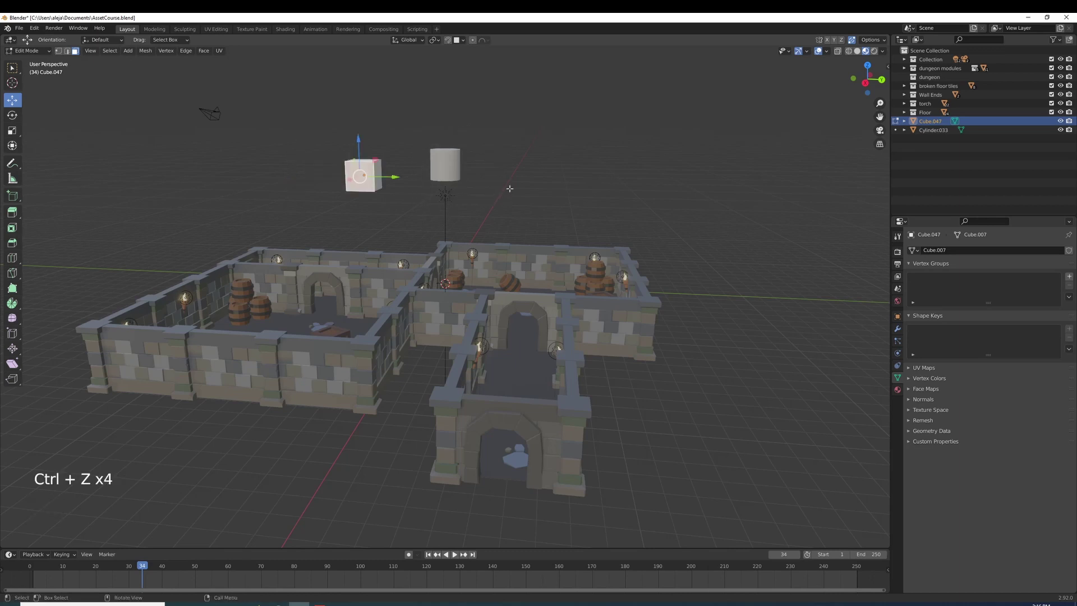
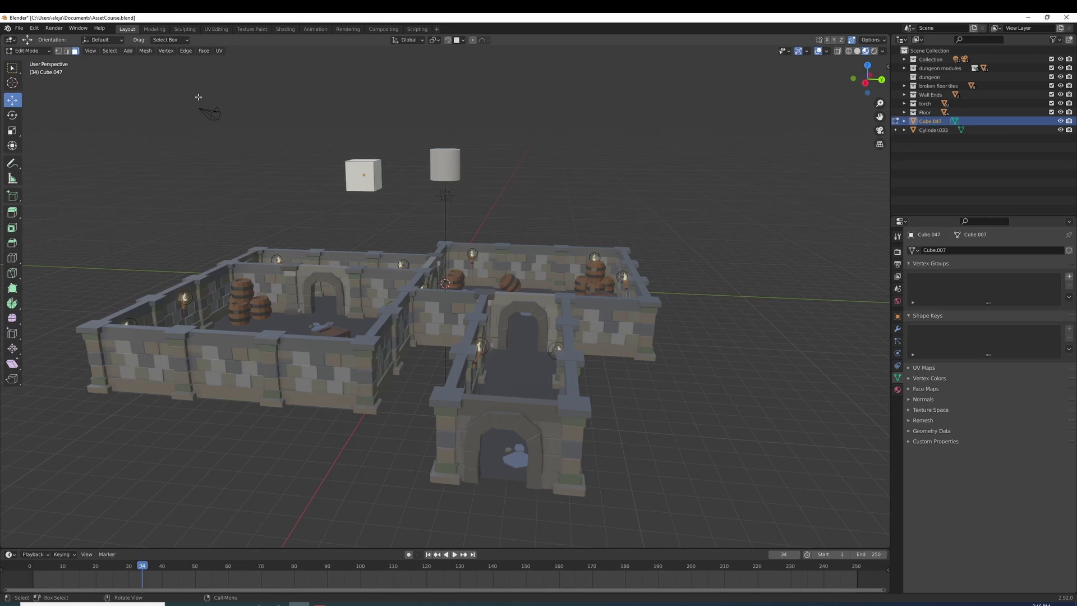
- Select the cube and cylinder and join them into one object with Ctrl+J
{"action": "left_click", "coordinate": [45, 54]}
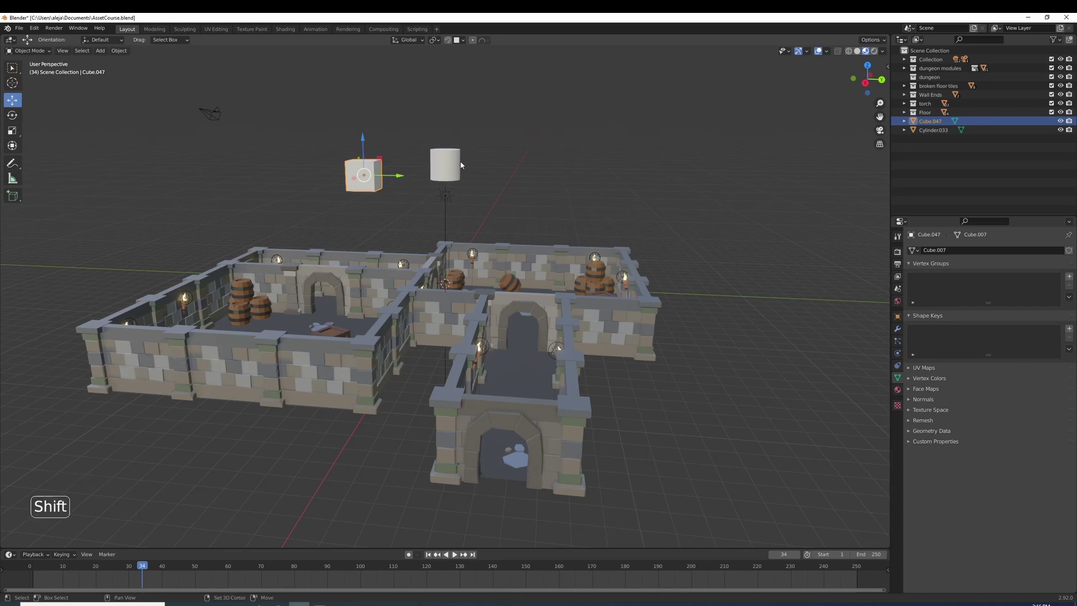
{"action": "left_click", "coordinate": [455, 168]}
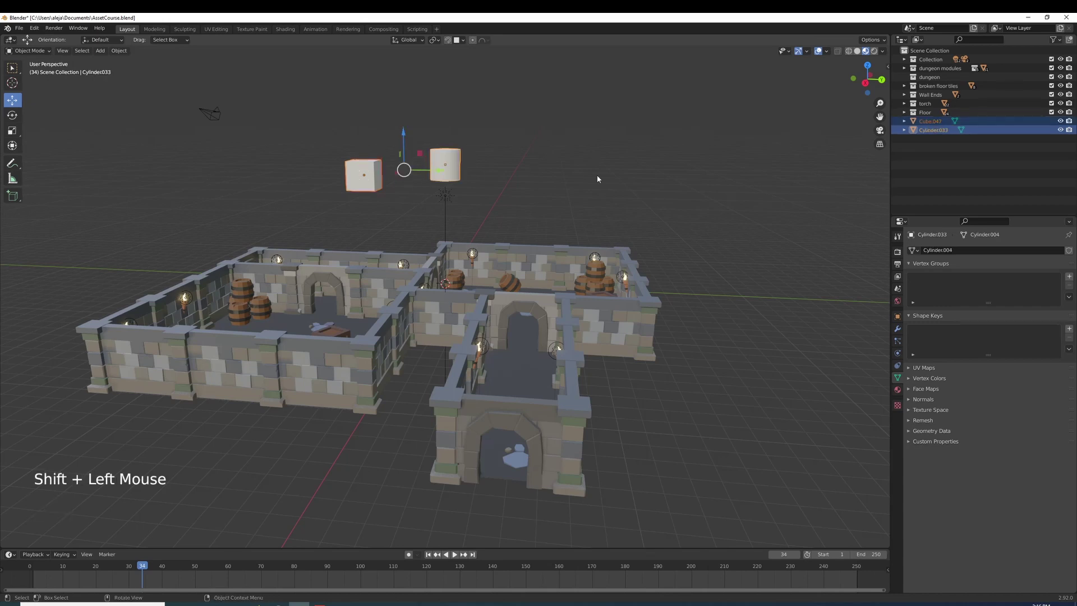
{"action": "key", "text": "ctrl+j"}
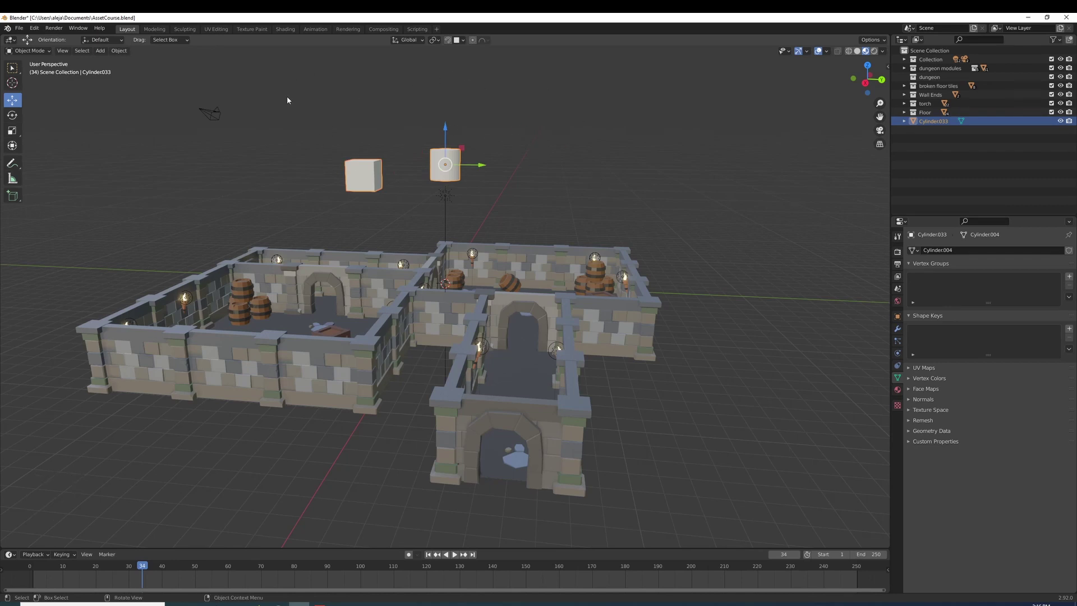
- Briefly inspect the combined object's mesh in Edit Mode and return to Object Mode
{"action": "key", "text": "Tab"}
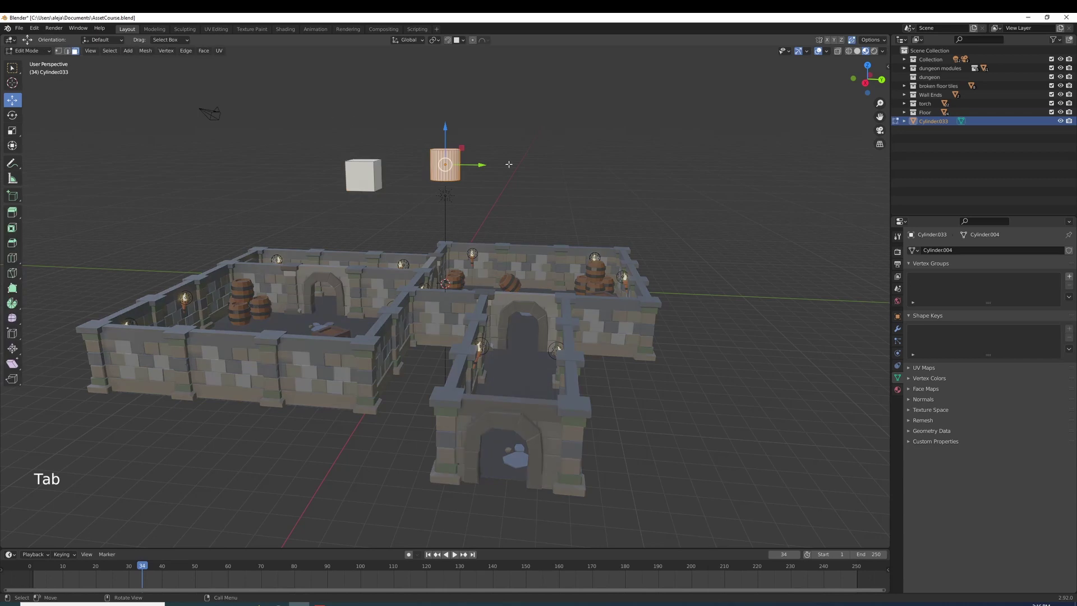
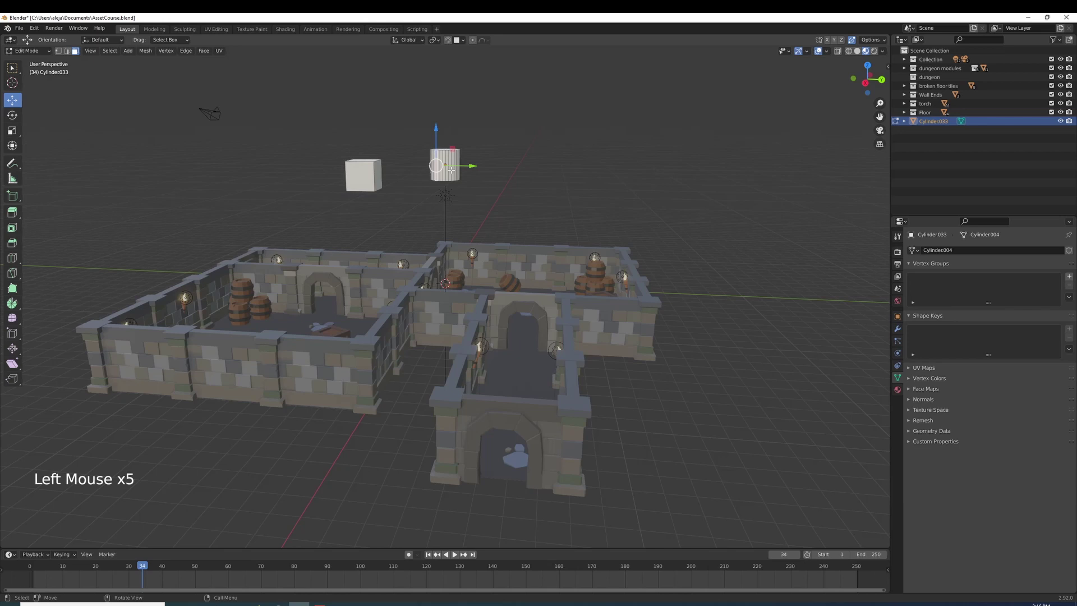
{"action": "key", "text": "Tab"}
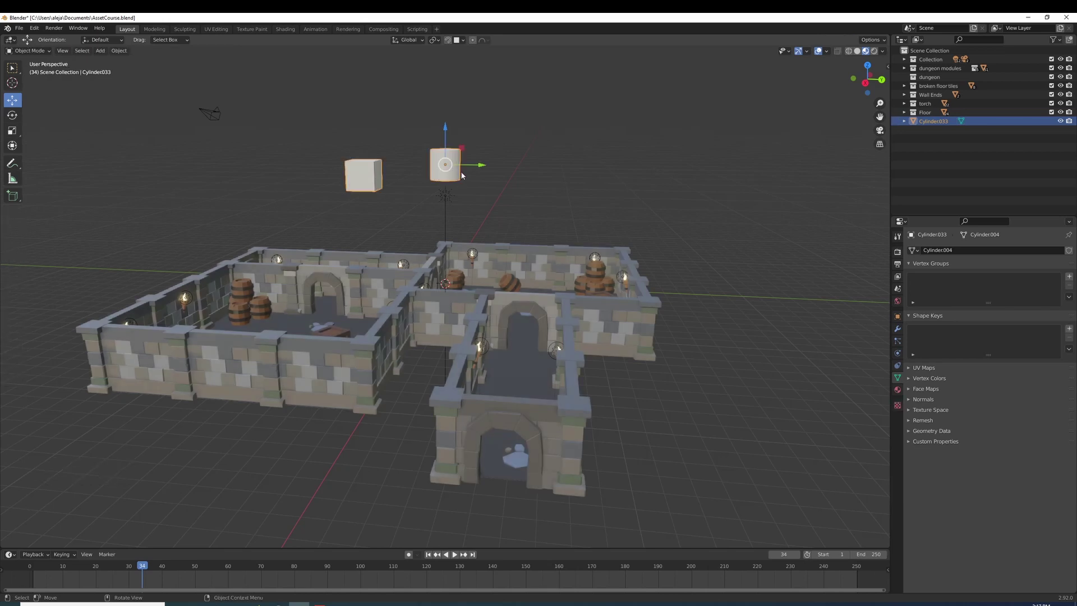
- Delete the combined object, then undo repeatedly until the separate cube and cylinder return in EJEMPLO
{"action": "key", "text": "x"}
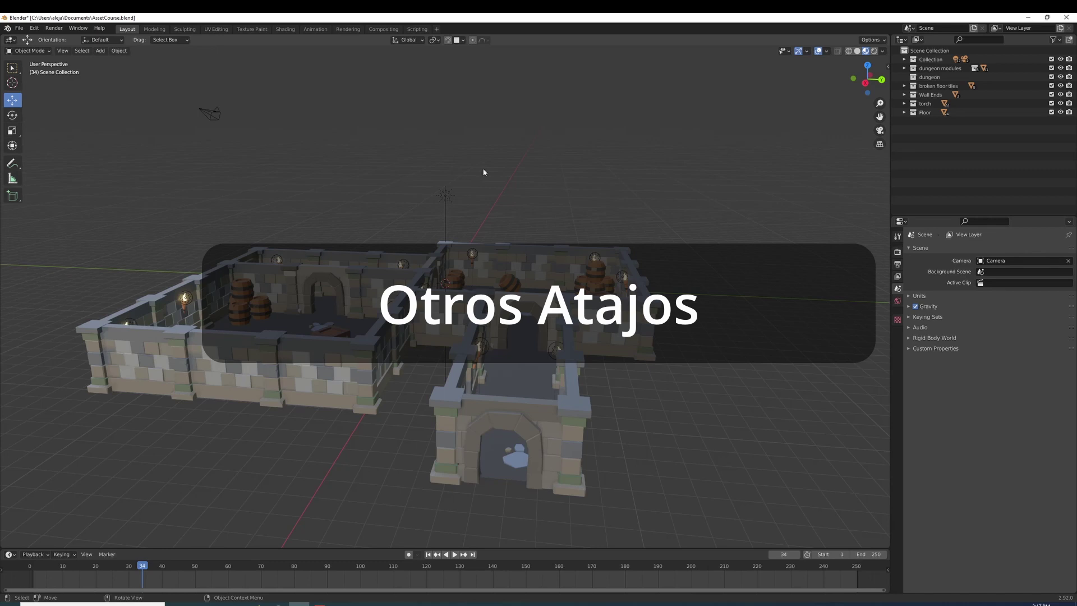
{"action": "scroll", "scroll_direction": "up", "scroll_amount": 3}
{"action": "scroll", "scroll_direction": "down", "scroll_amount": 3}
{"action": "key", "text": "ctrl+z"}
{"action": "key", "text": "ctrl+z"}
{"action": "key", "text": "ctrl+z"}
{"action": "key", "text": "ctrl+z"}
{"action": "key", "text": "ctrl+z"}
{"action": "key", "text": "ctrl+z"}
{"action": "key", "text": "ctrl+z"}
{"action": "key", "text": "ctrl+z"}
{"action": "key", "text": "ctrl+z"}
{"action": "key", "text": "ctrl+z"}
{"action": "key", "text": "ctrl+z"}
{"action": "key", "text": "ctrl+z"}
{"action": "key", "text": "ctrl+z"}
{"action": "key", "text": "ctrl+z"}
{"action": "key", "text": "ctrl+z"}
{"action": "key", "text": "ctrl+z"}
{"action": "key", "text": "ctrl+z"}
{"action": "key", "text": "ctrl+z"}
{"action": "key", "text": "ctrl+z"}
{"action": "key", "text": "ctrl+z"}
{"action": "key", "text": "ctrl+z"}
{"action": "key", "text": "ctrl+z"}
{"action": "key", "text": "ctrl+z"}
{"action": "key", "text": "ctrl+z"}
{"action": "key", "text": "ctrl+z"}
{"action": "key", "text": "ctrl+z"}
{"action": "key", "text": "ctrl+z"}
{"action": "key", "text": "ctrl+z"}
{"action": "key", "text": "ctrl+z"}
{"action": "key", "text": "ctrl+z"}
{"action": "key", "text": "ctrl+z"}
{"action": "key", "text": "ctrl+z"}
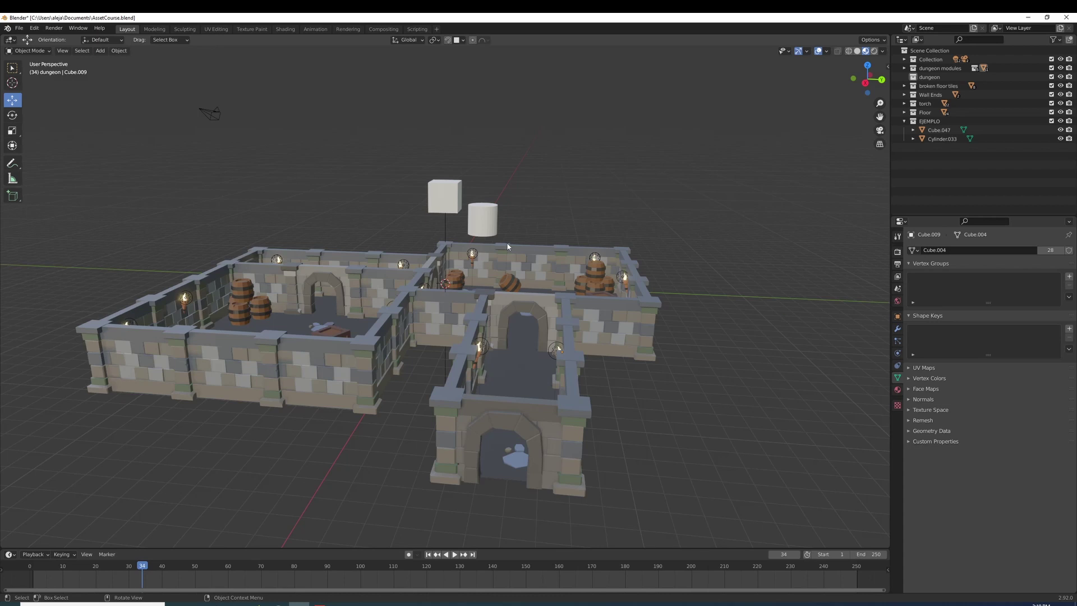
- Delete the cylinder, undo it back, then redo the deletion so only the cube remains
{"action": "left_click", "coordinate": [488, 230]}
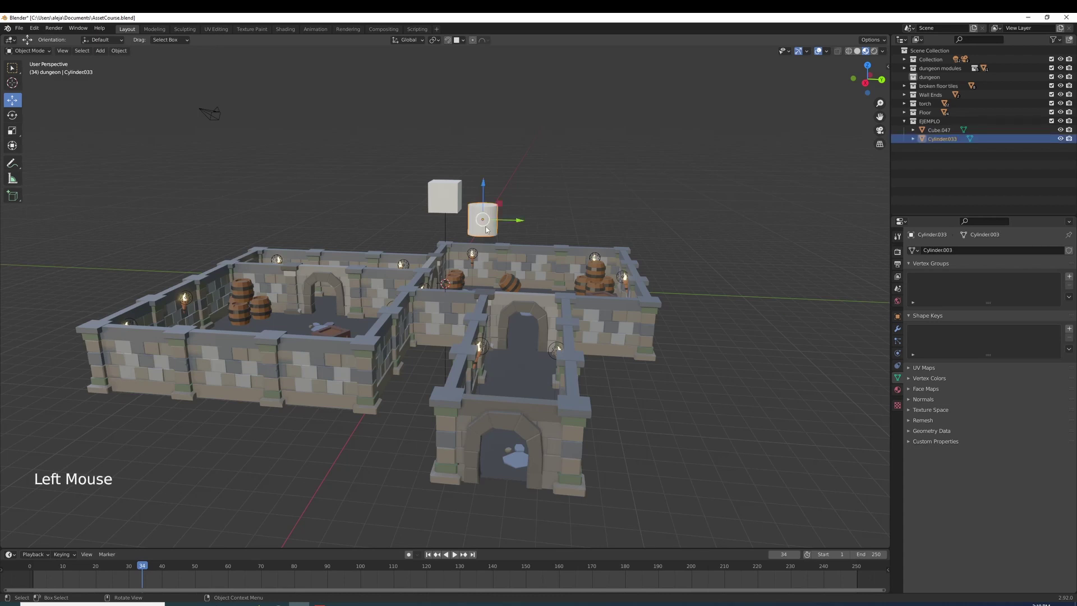
{"action": "key", "text": "x"}
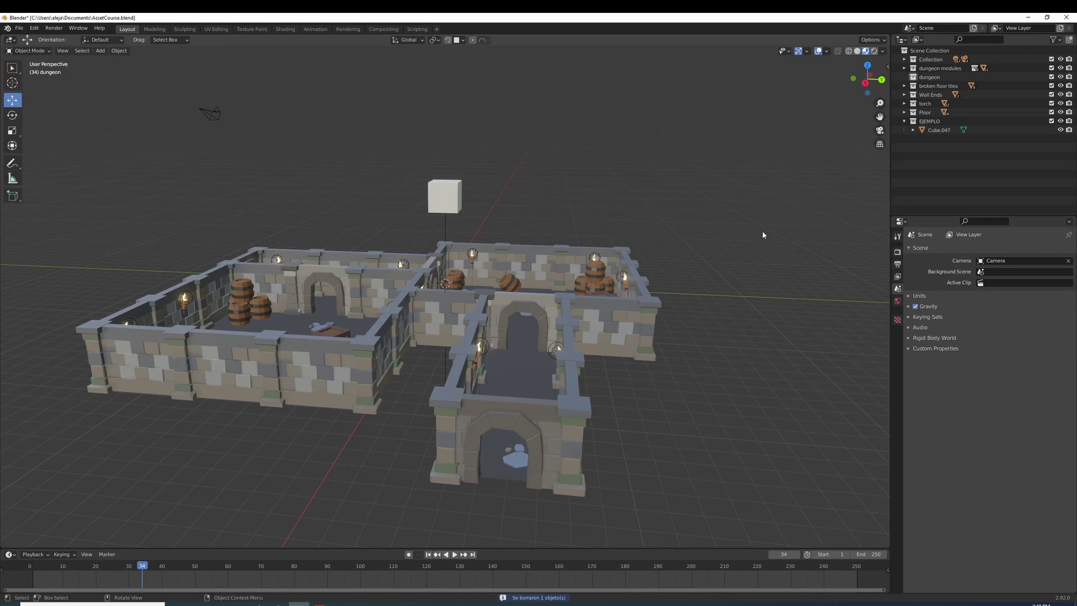
{"action": "key", "text": "ctrl+z"}
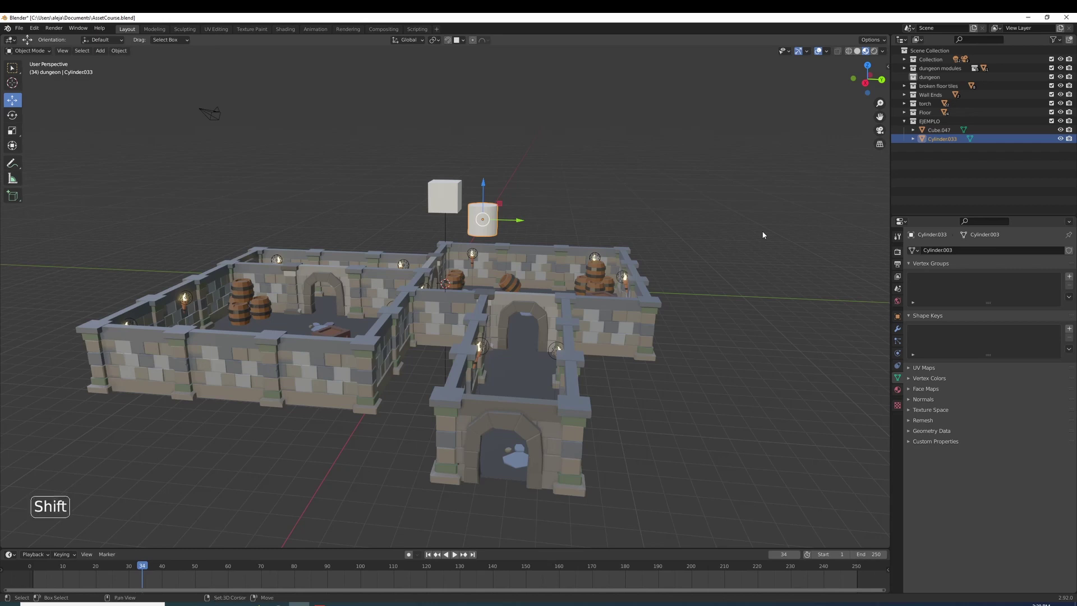
{"action": "key", "text": "ctrl+shift+z"}
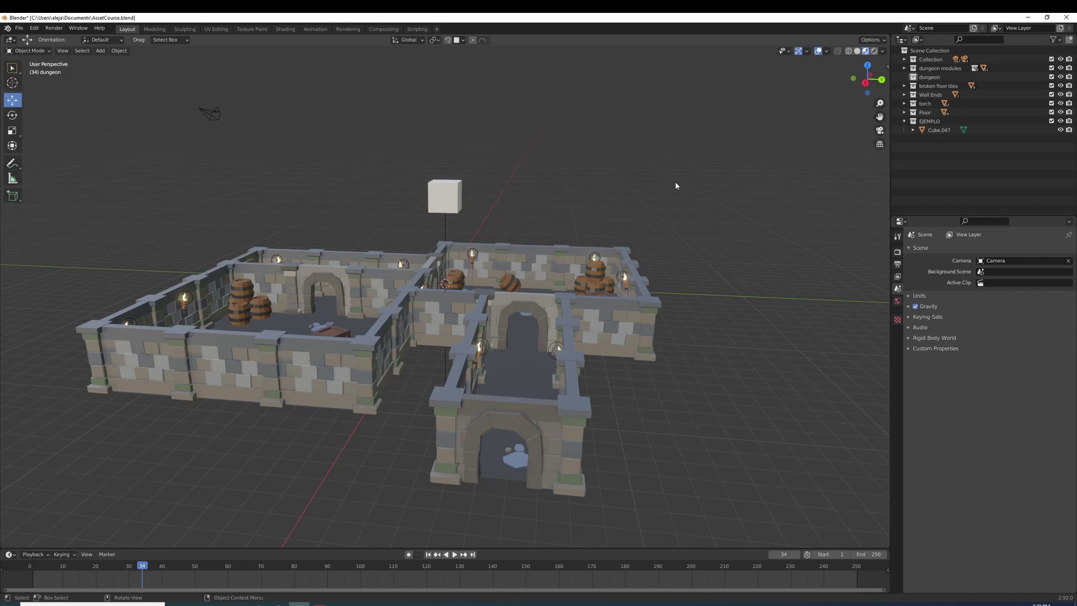
{"action": "left_click", "coordinate": [775, 176]}
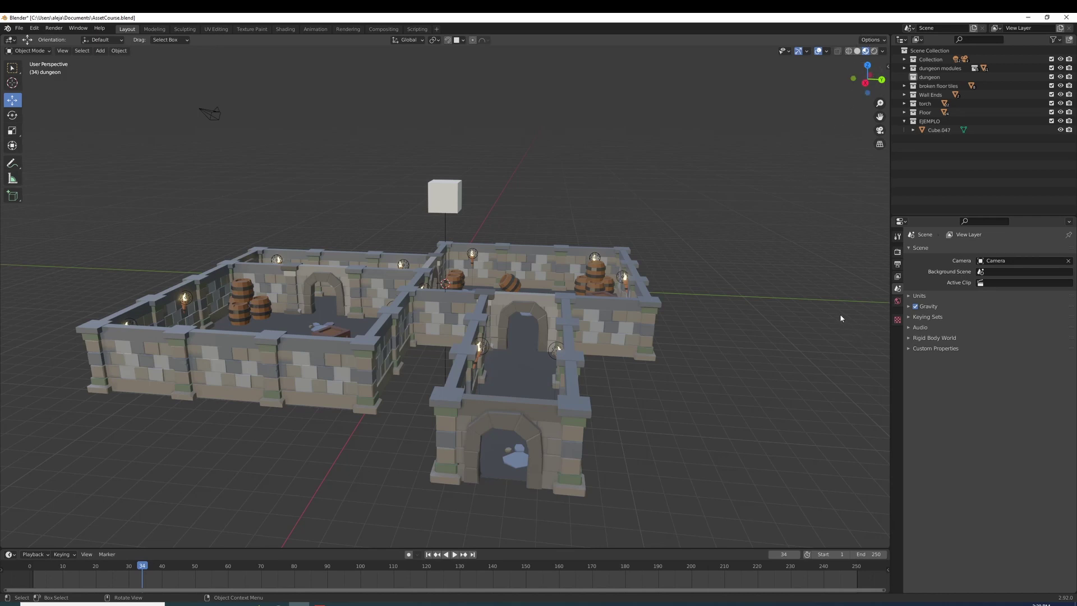
{"action": "key", "text": "n"}
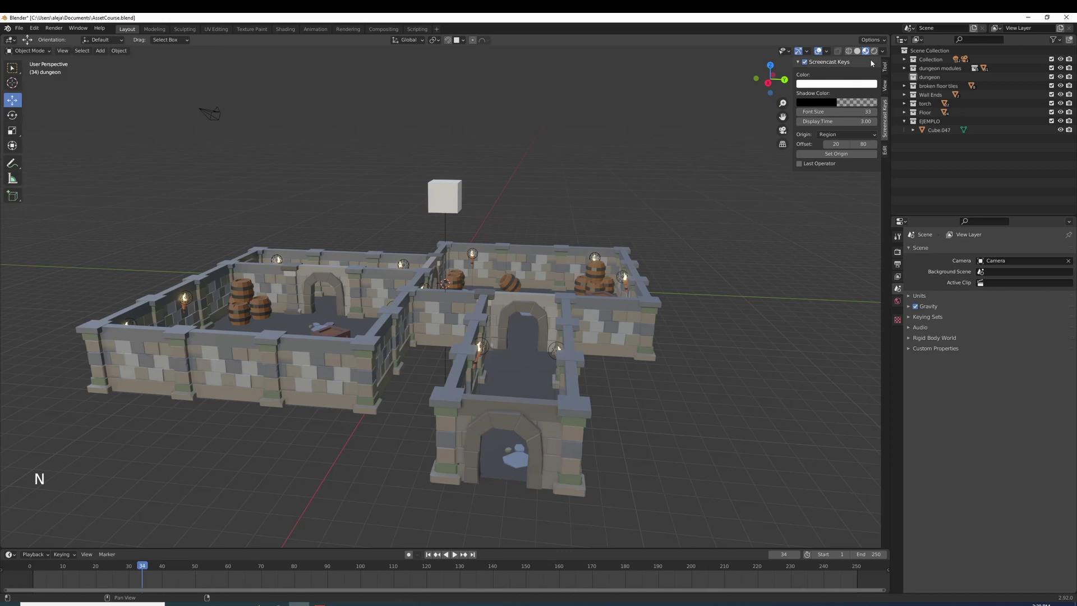
{"action": "left_click", "coordinate": [887, 74]}
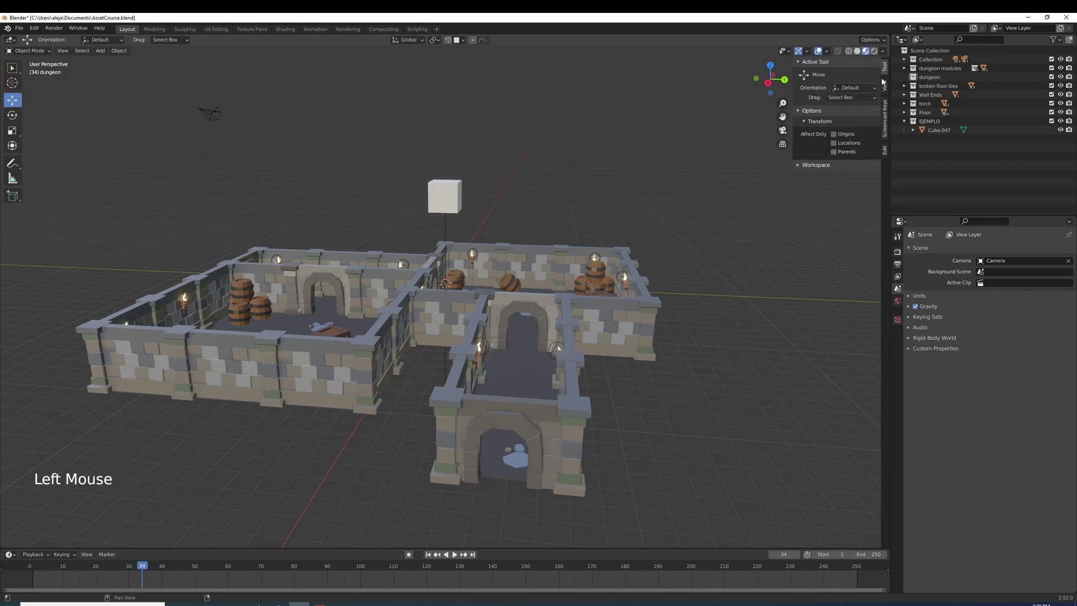
{"action": "left_click", "coordinate": [888, 87]}
{"action": "left_click", "coordinate": [889, 153]}
{"action": "left_click", "coordinate": [886, 68]}
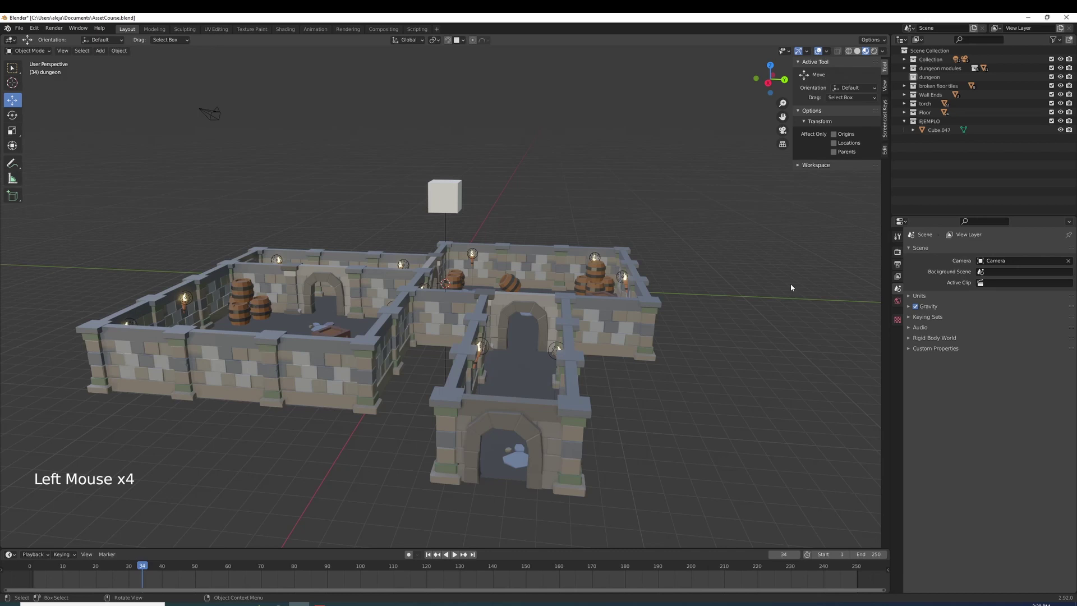
{"action": "key", "text": "n"}
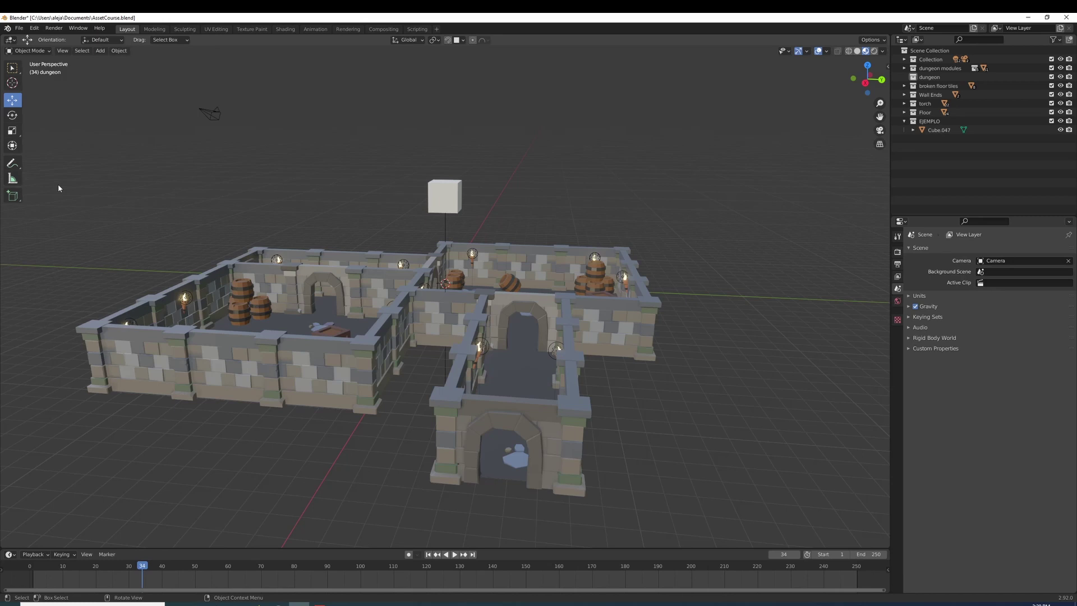
{"action": "key", "text": "t"}
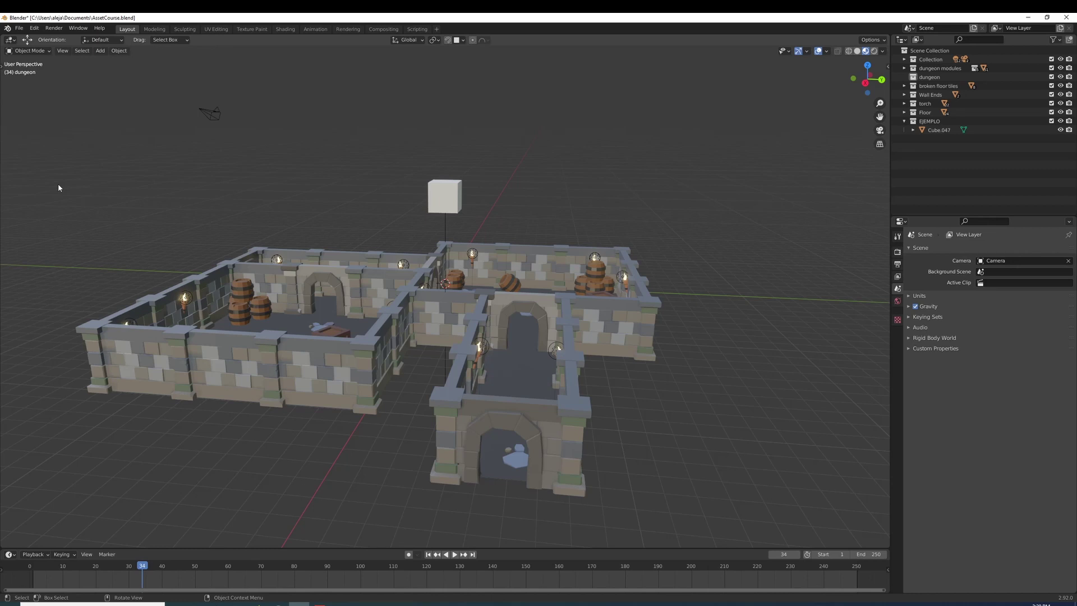
{"action": "key", "text": "t"}
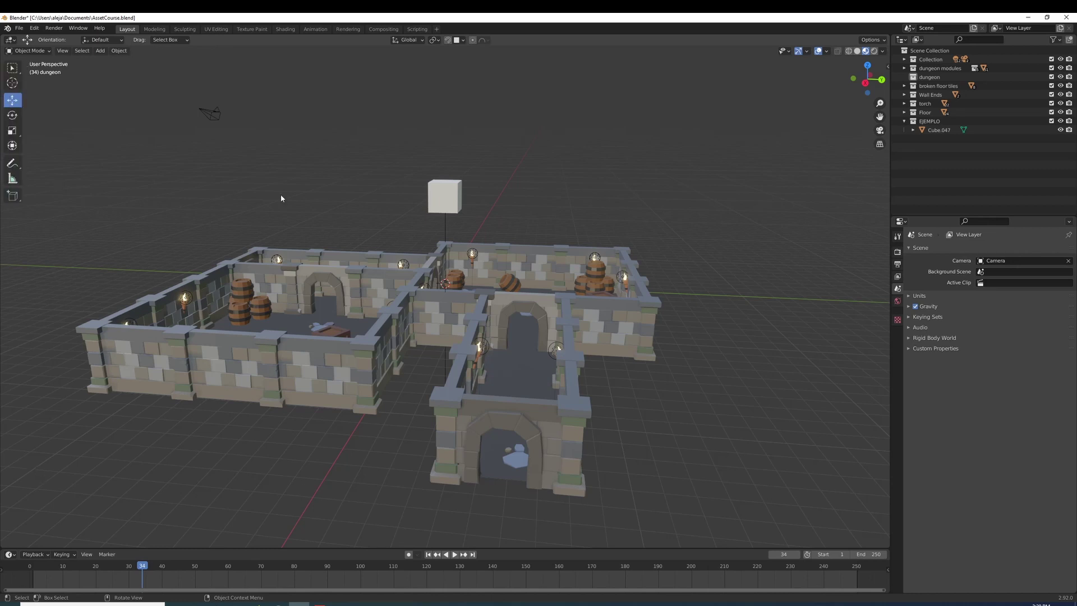